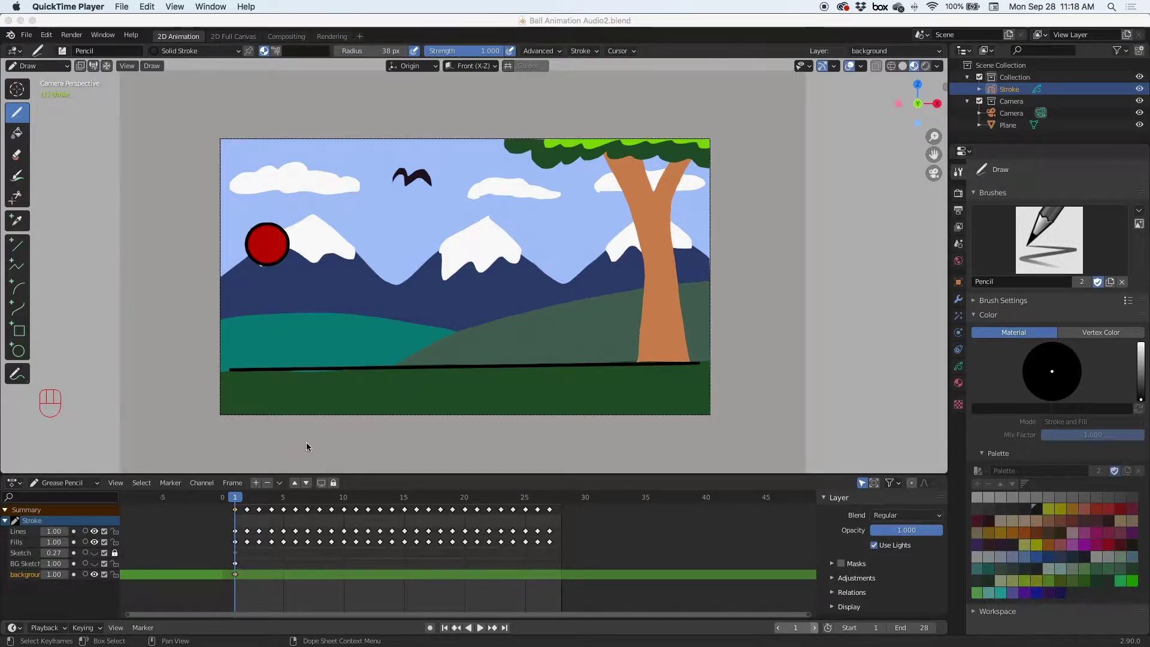
Preview the bouncing-ball animation, then split the 3D Viewport into two side-by-side areas
drag(257, 498, 244, 497)
key(space)
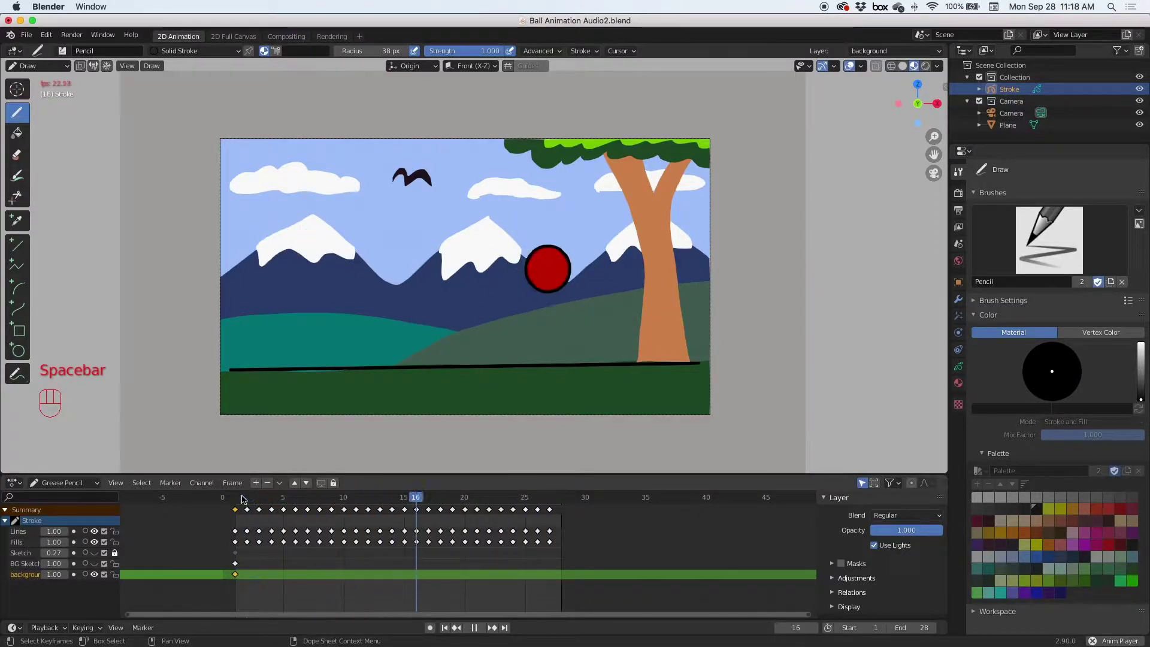
key(space)
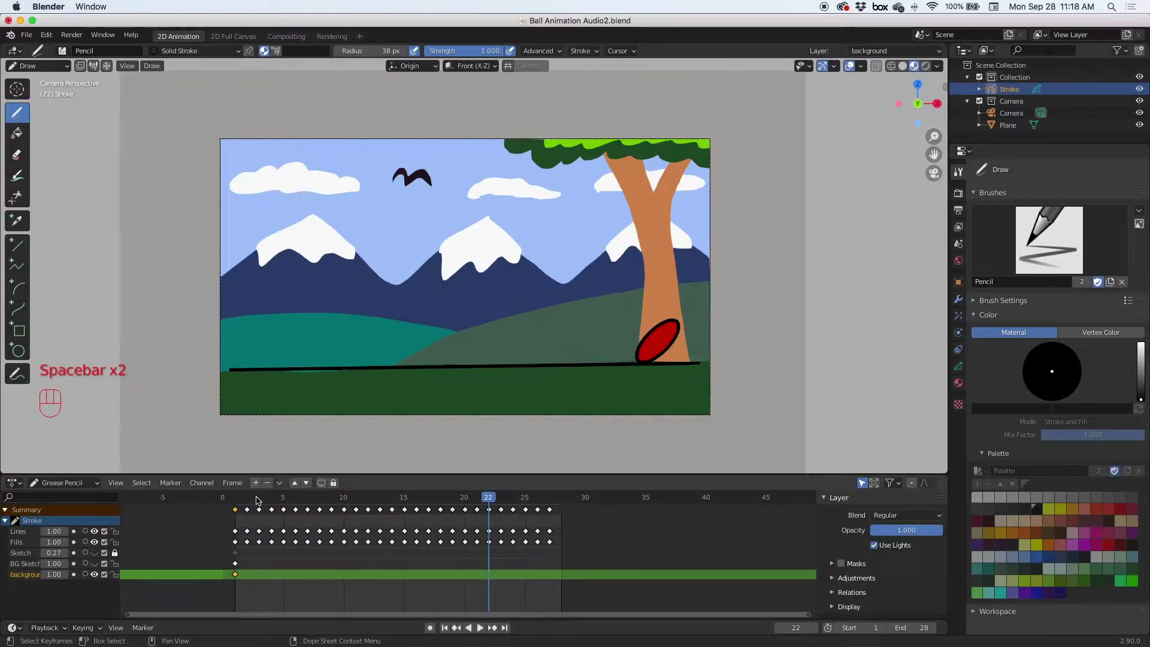
drag(254, 499, 240, 499)
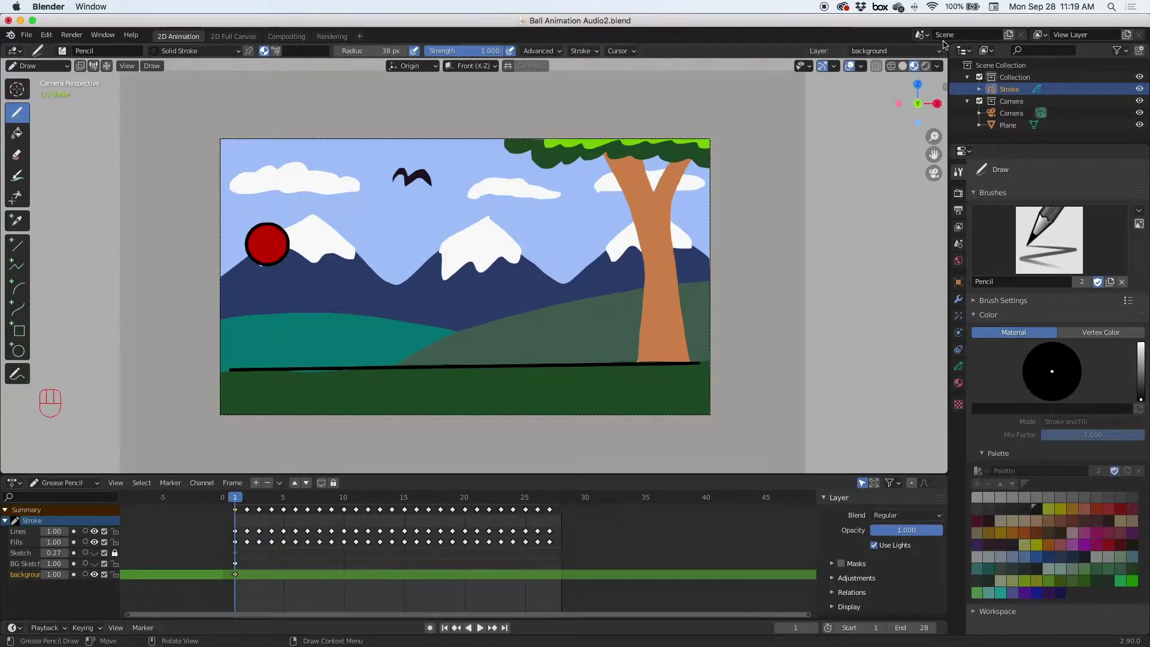
drag(943, 45, 485, 160)
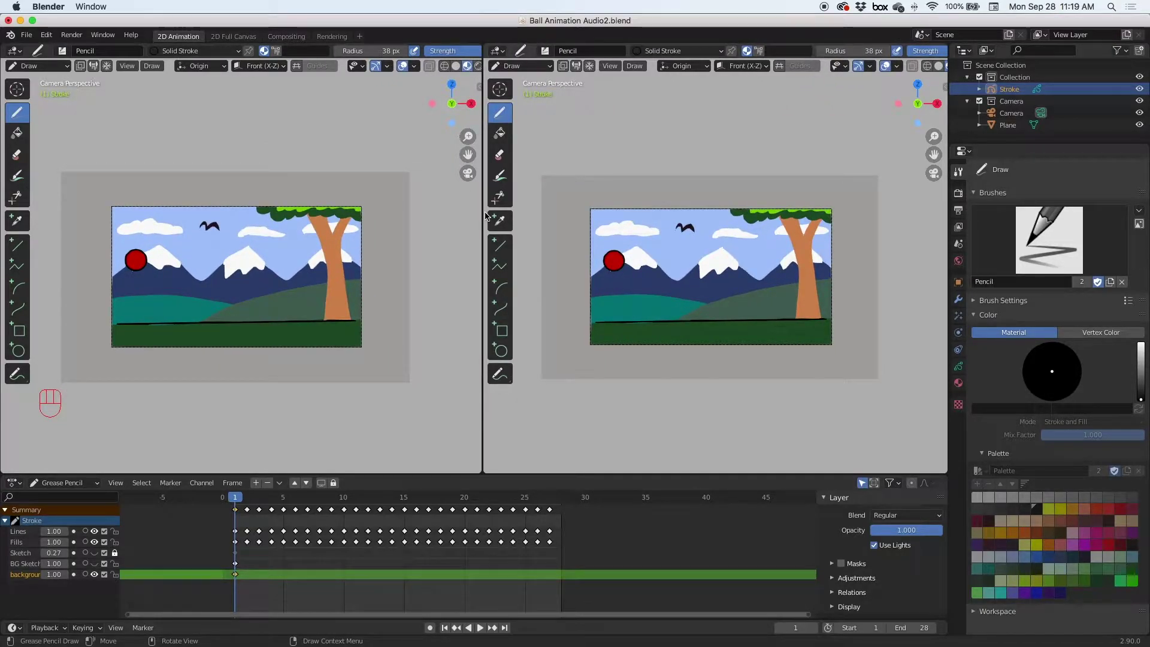
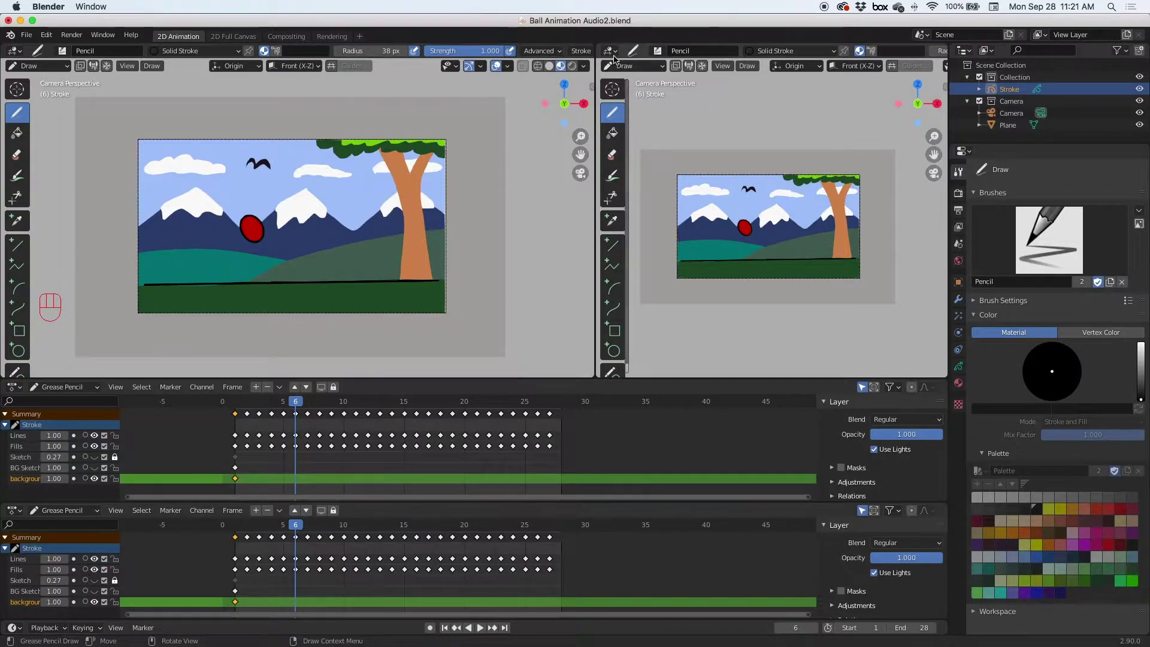
Switch the right area's editor type through Preferences and Timeline to an empty Image Editor
drag(616, 53, 940, 140)
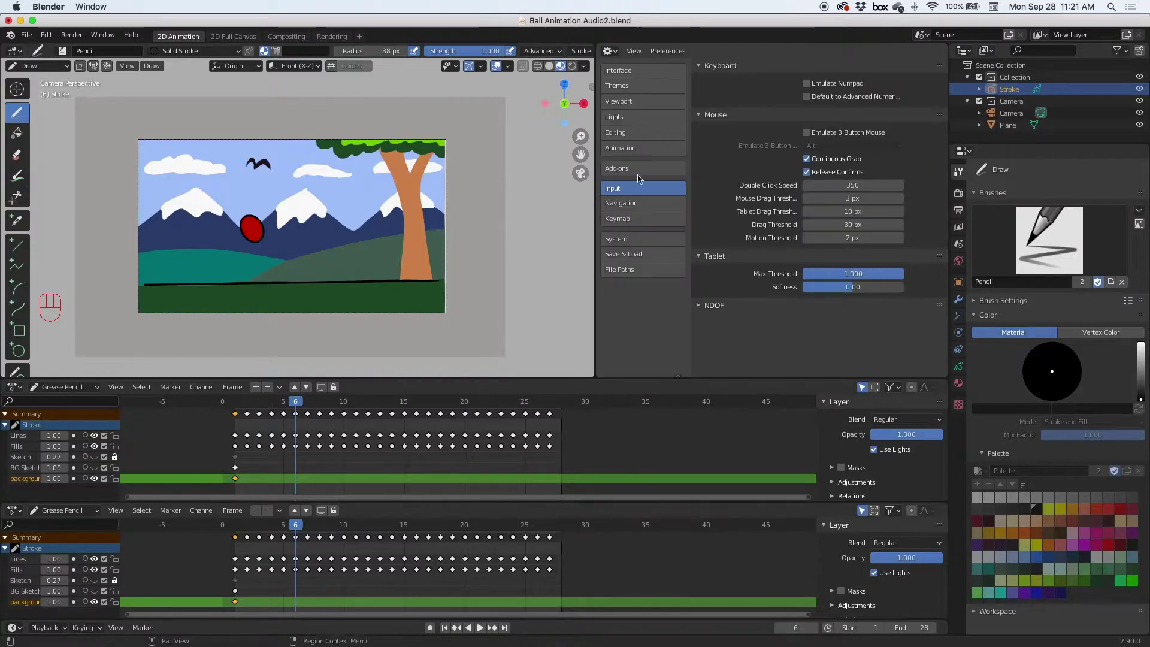
drag(609, 53, 624, 136)
click(611, 53)
drag(614, 54, 740, 112)
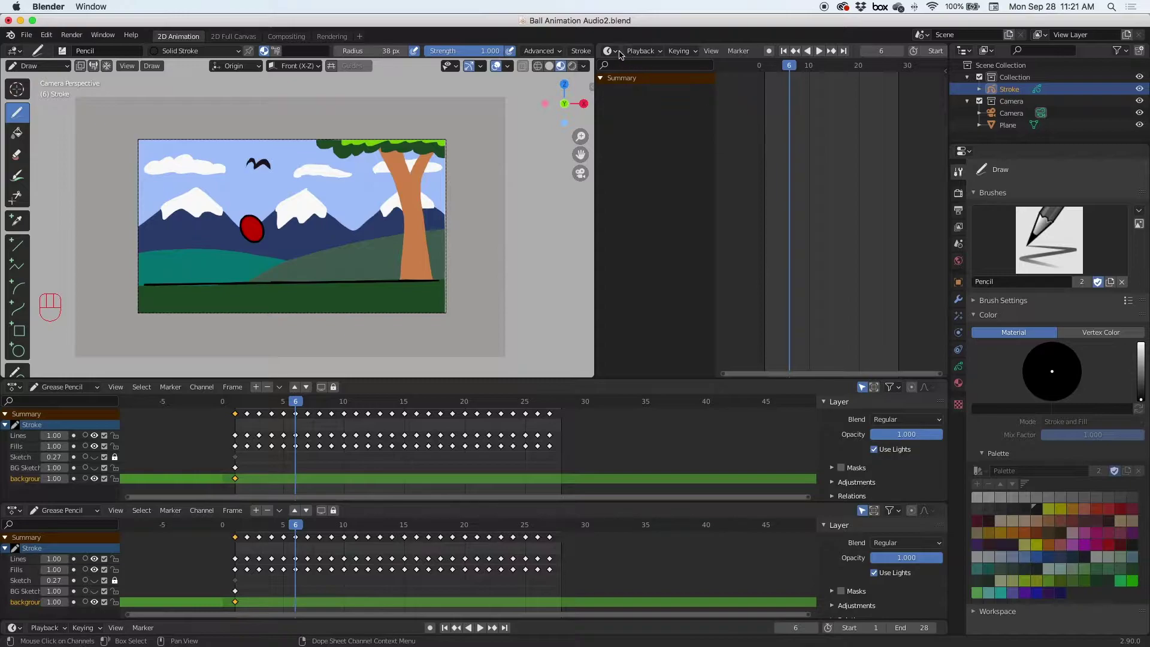
drag(613, 54, 732, 54)
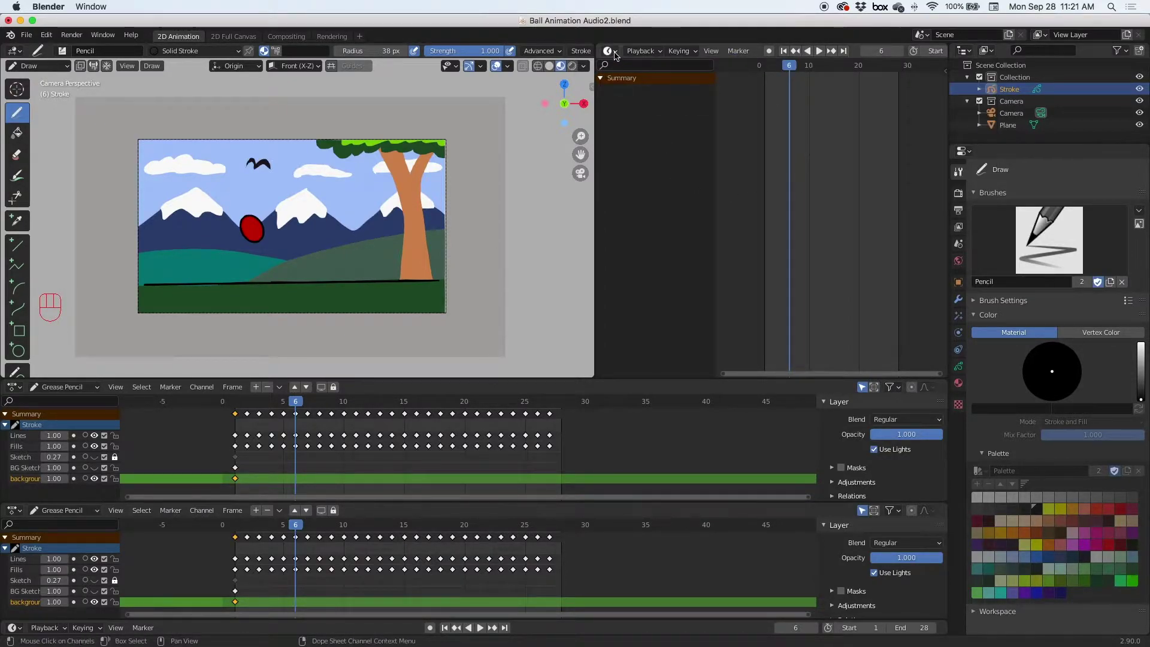
drag(618, 55, 635, 109)
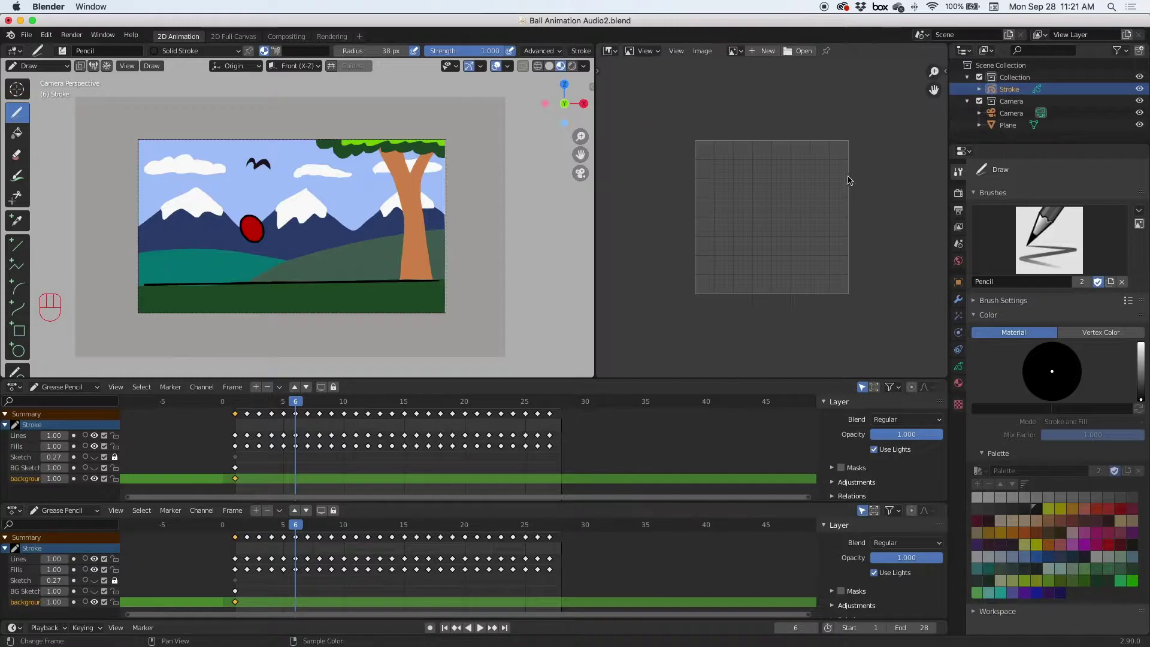
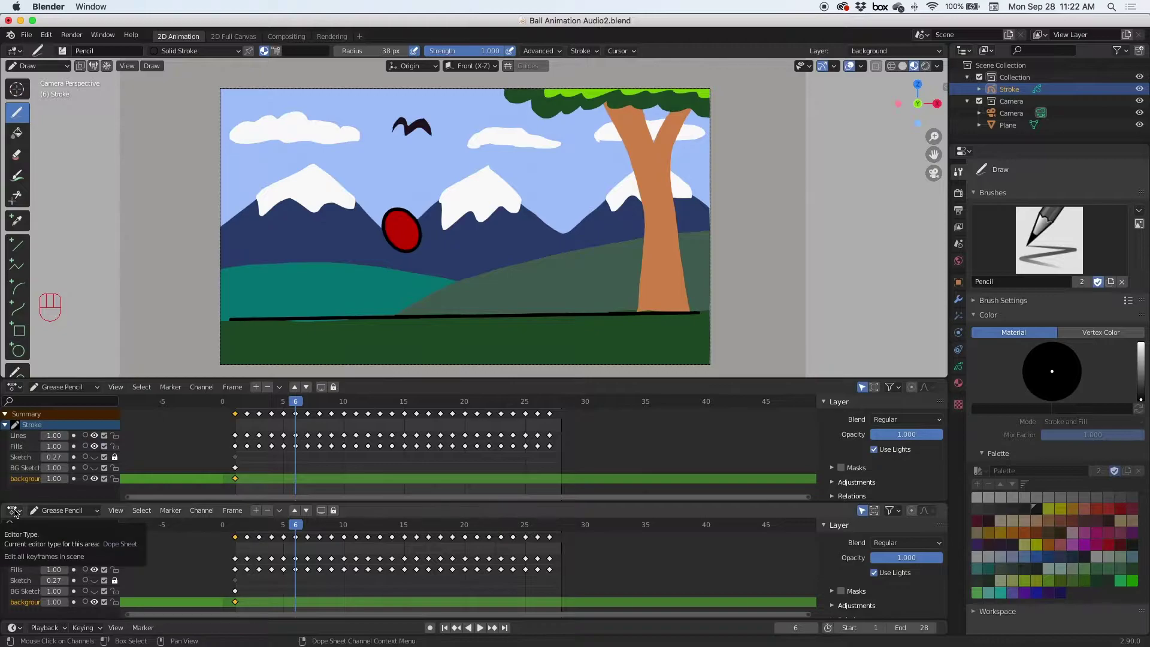
Add Summer Day.m4a as a sound strip in the Video Sequencer at frame 6
drag(16, 511, 31, 486)
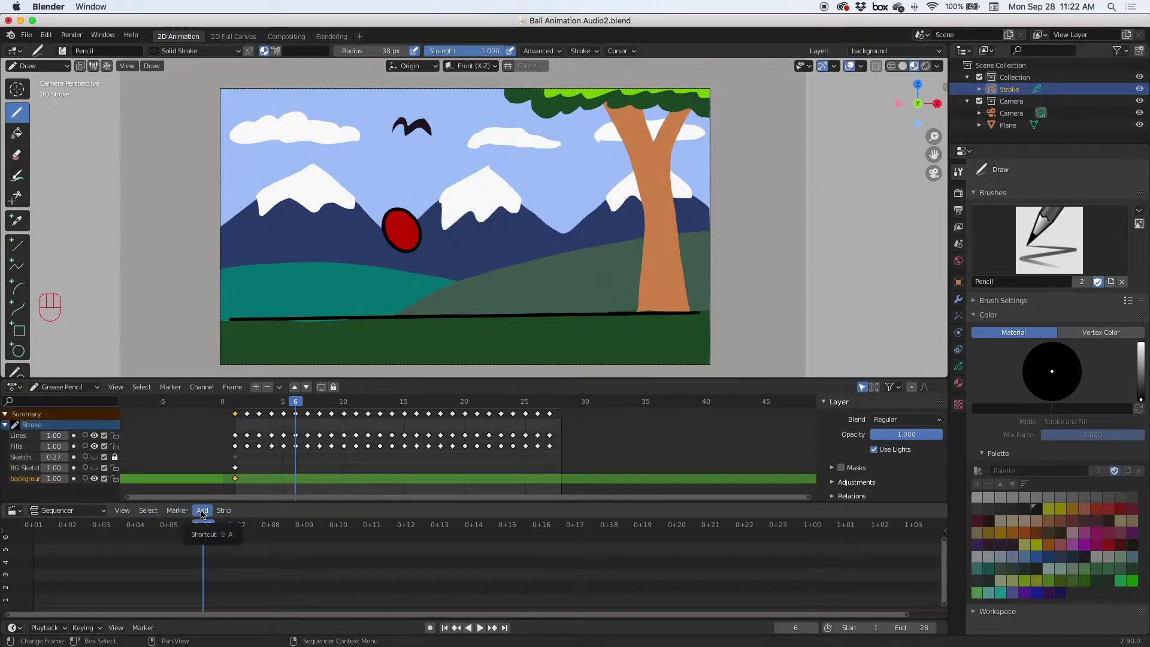
drag(205, 514, 218, 445)
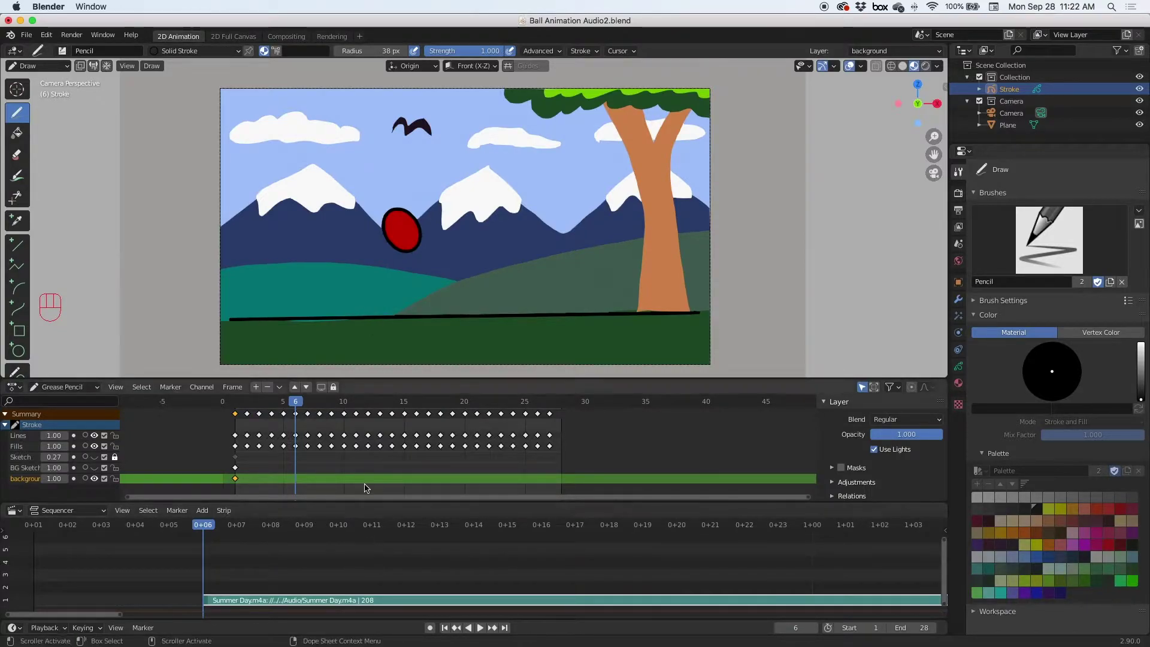
key(space)
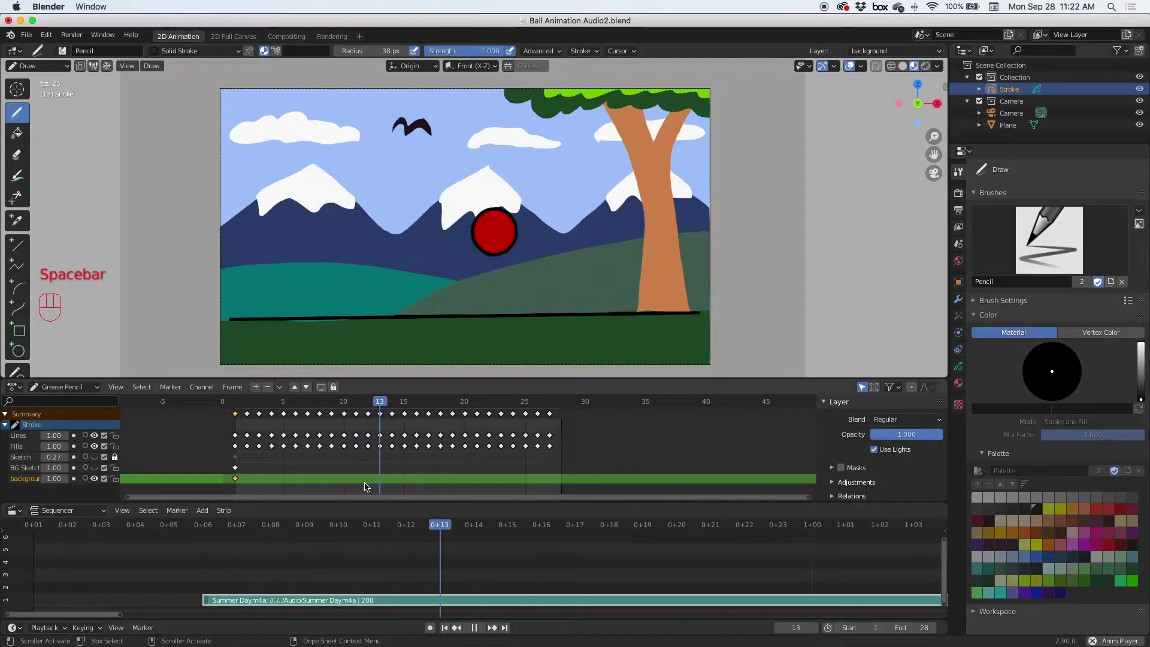
key(space)
key(space)
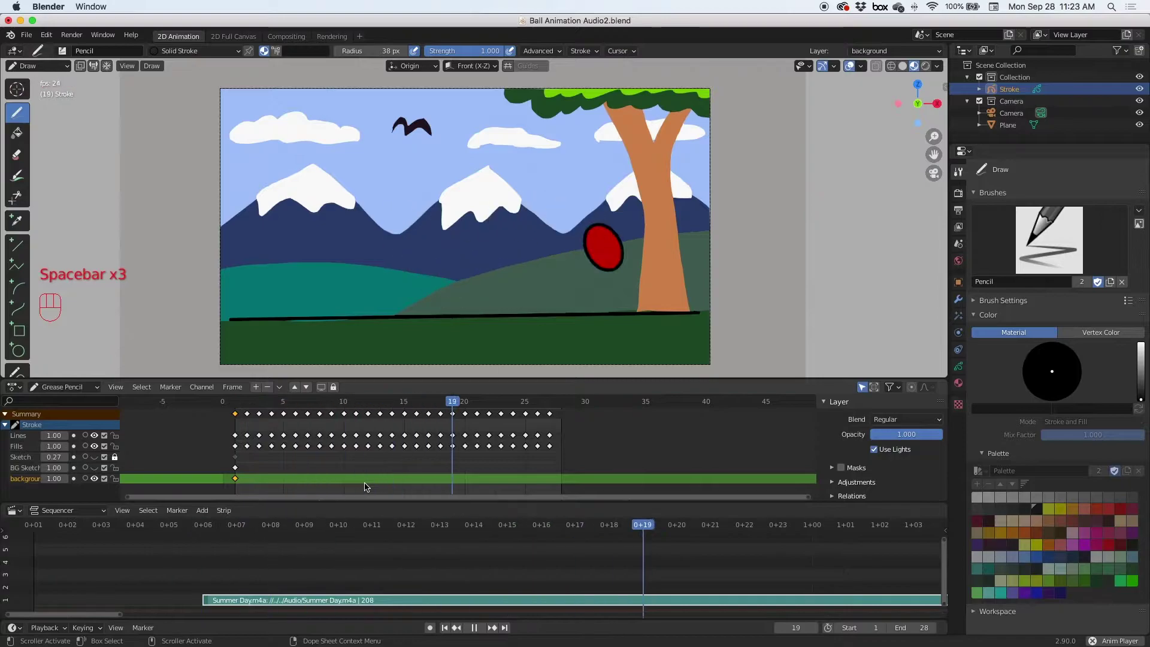
key(space)
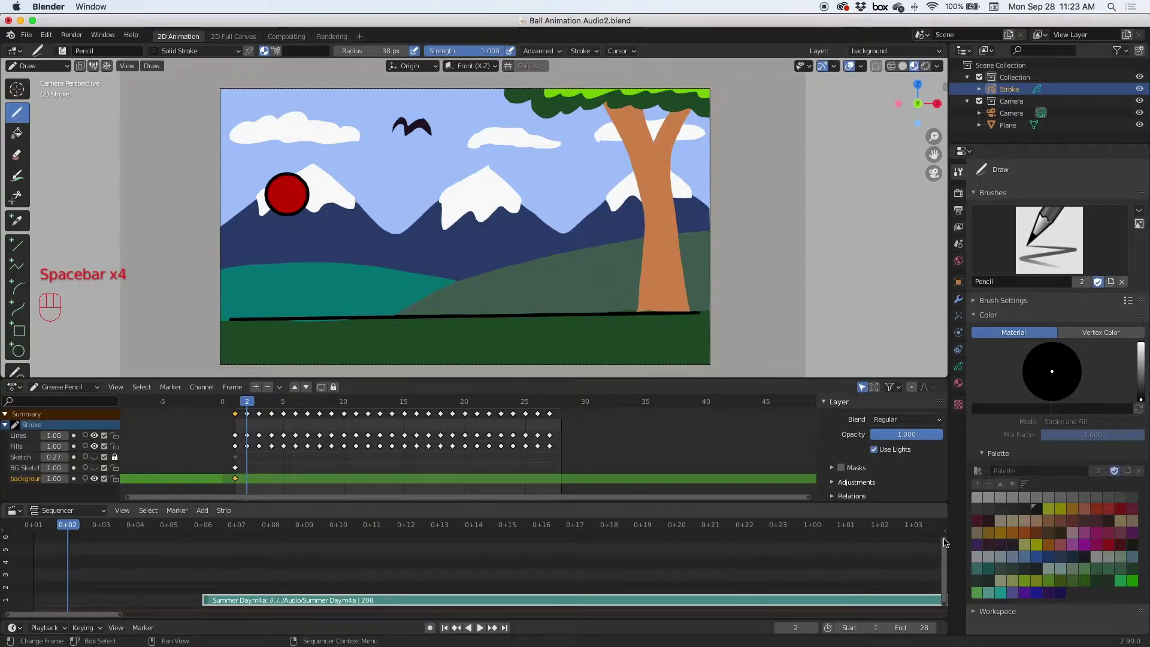
Enlarge the sequencer view so the Summer Day strip's end is visible
drag(947, 542, 924, 570)
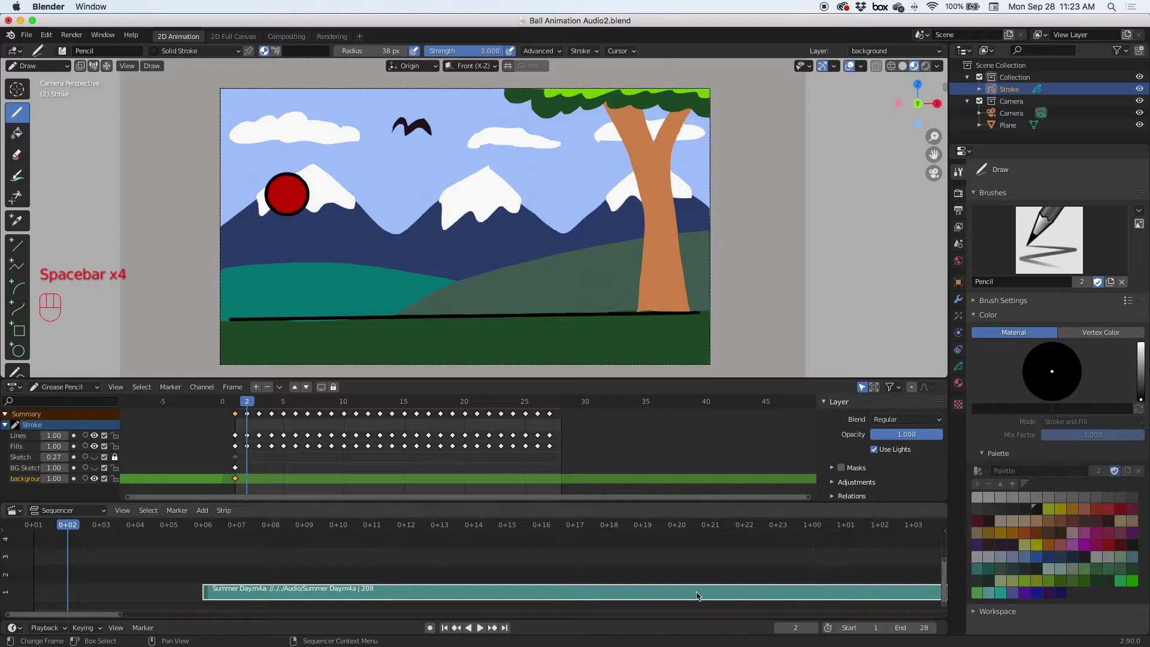
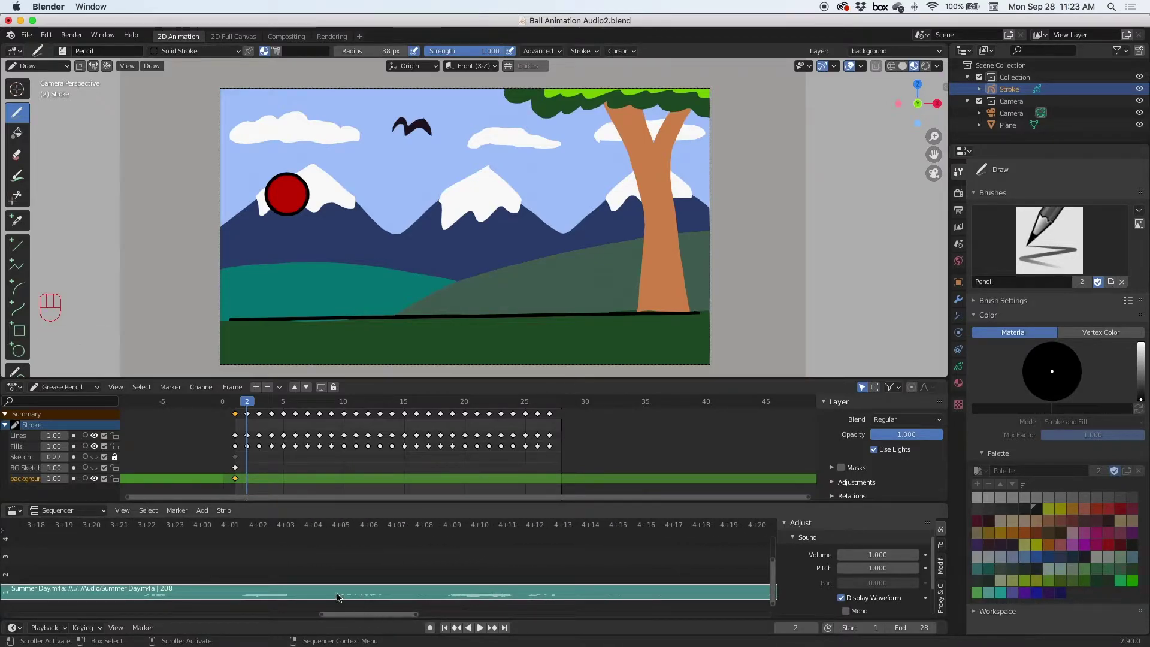
Set the scene's end frame to 240 and play the animation further along the music
key(space)
click(565, 409)
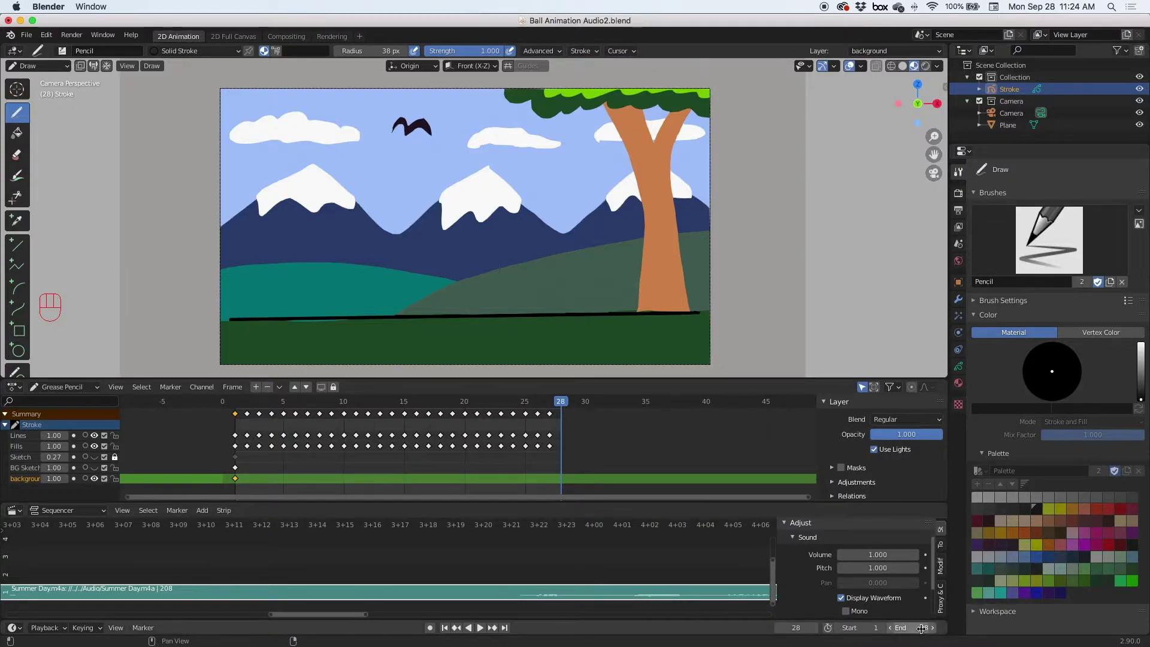
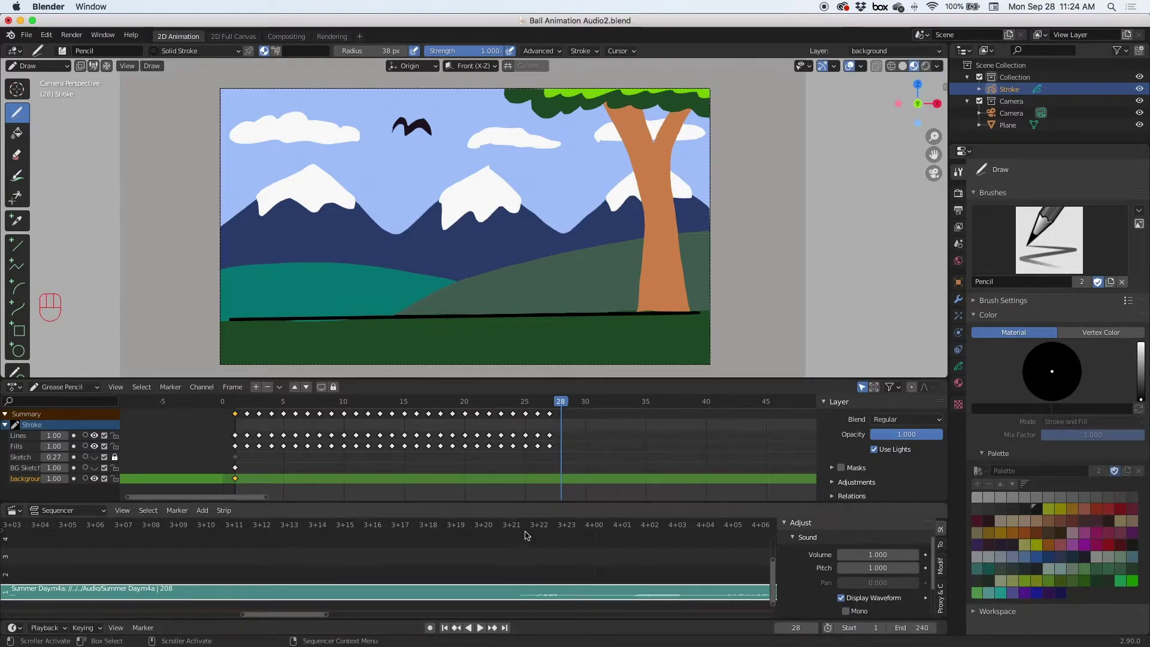
drag(513, 532, 523, 531)
key(space)
key(space)
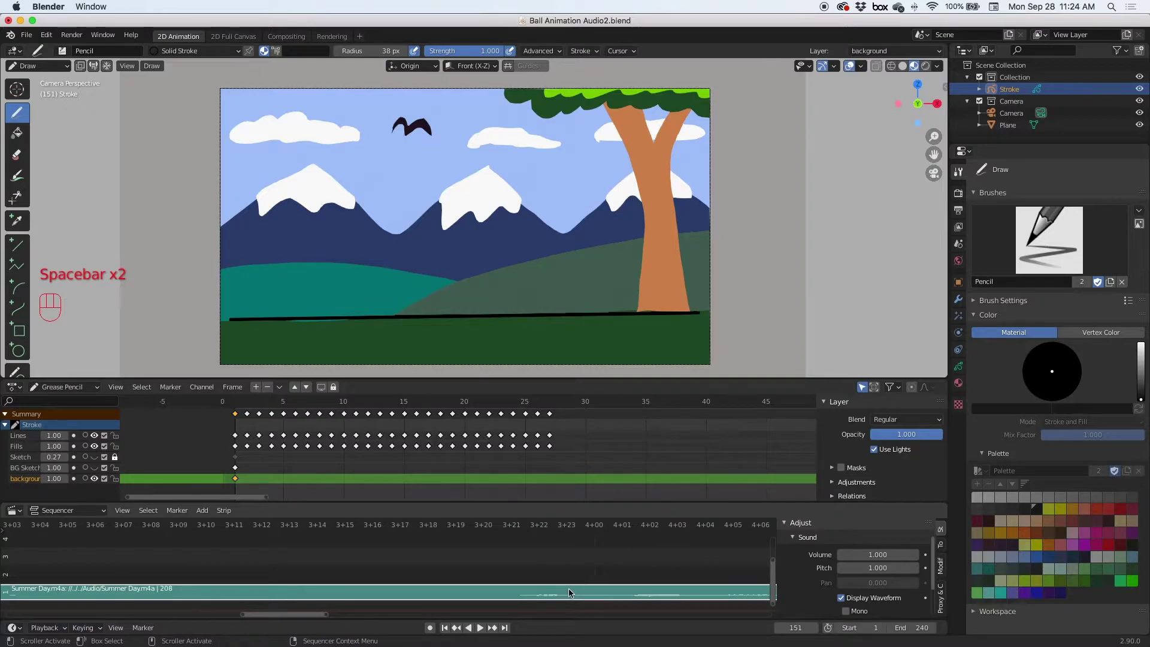
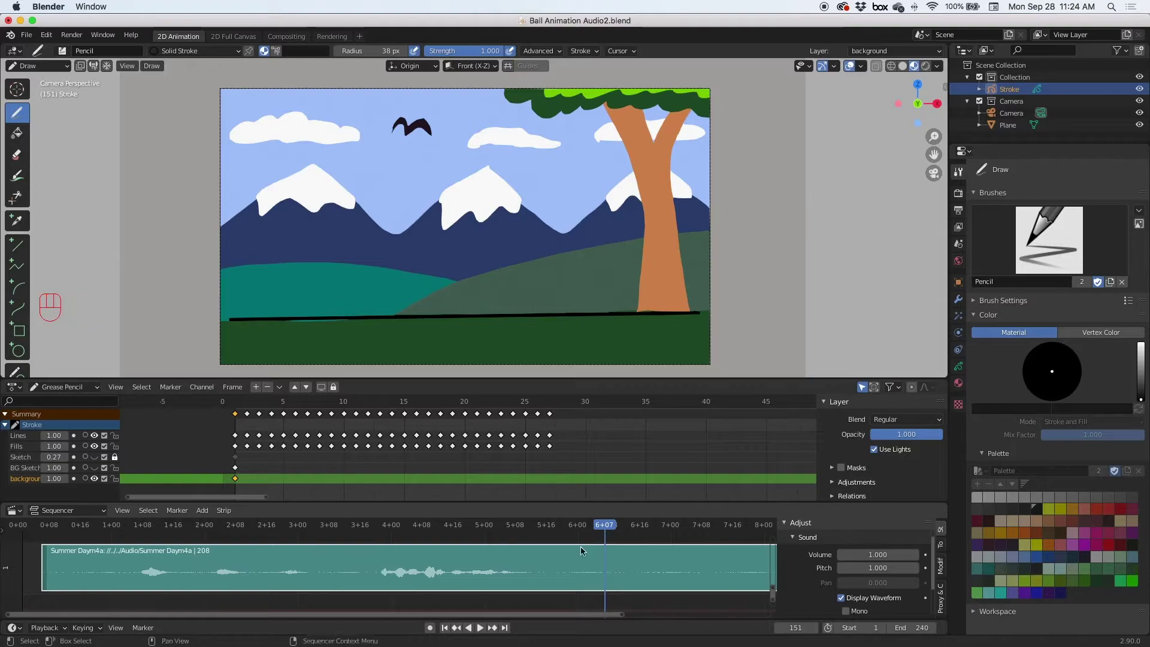
Preview the animation with the music from the start and select the Summer Day strip
drag(472, 531, 140, 535)
key(space)
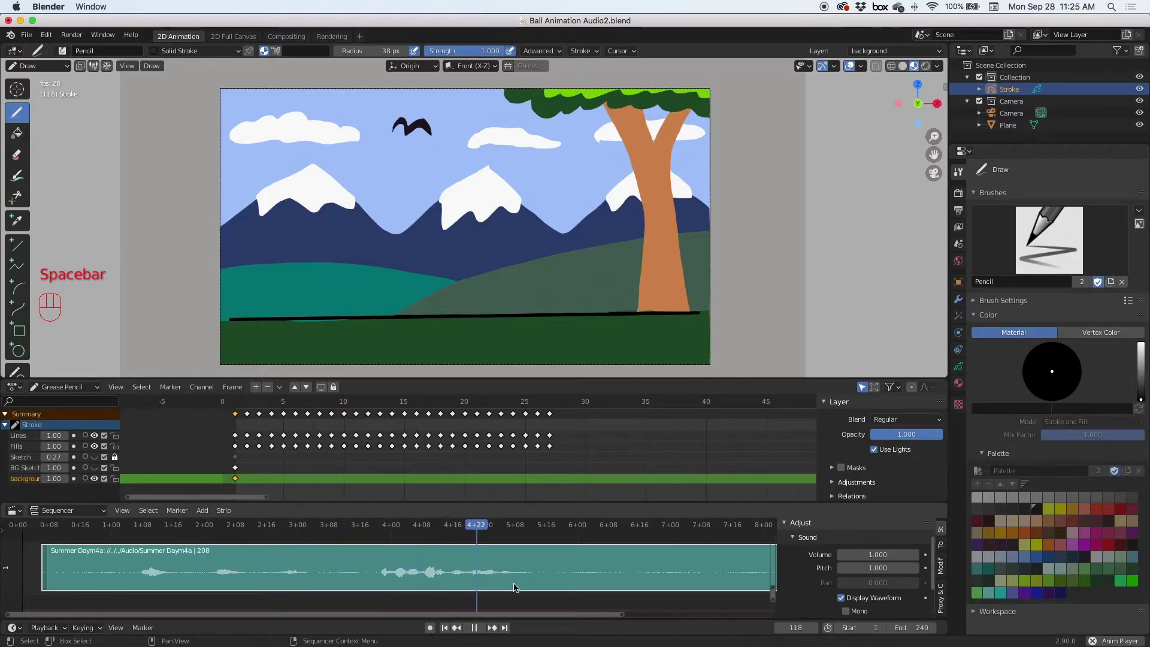
key(space)
click(532, 527)
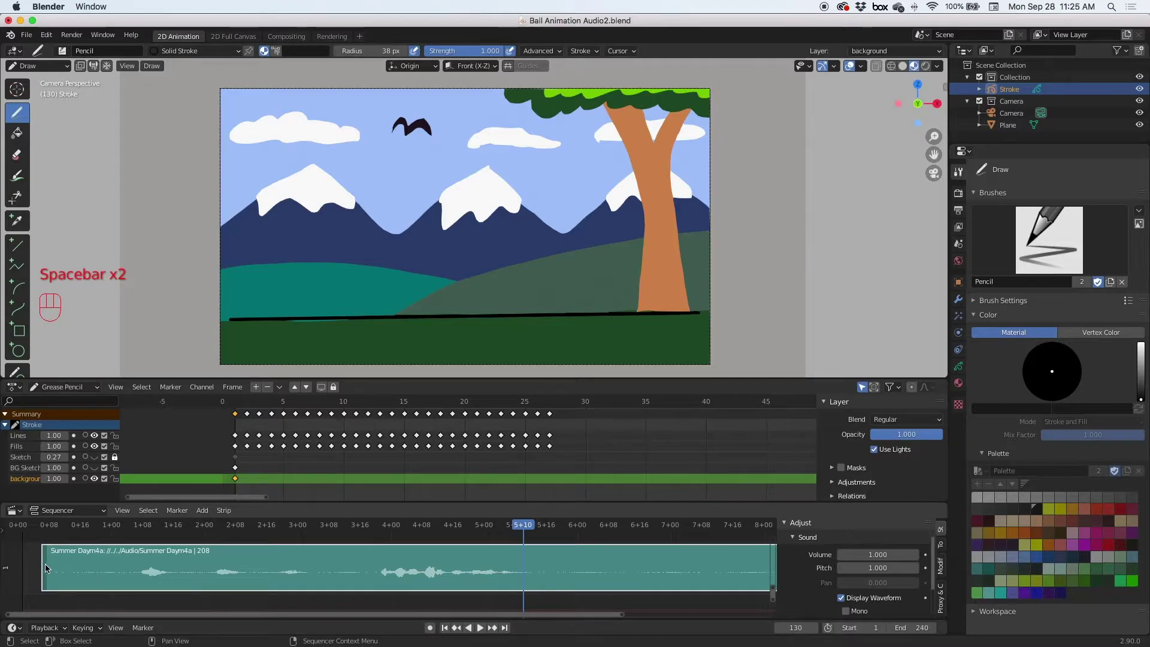
Trim the start of the Summer Day strip and replay the animation to check the music
drag(47, 568, 393, 583)
click(384, 527)
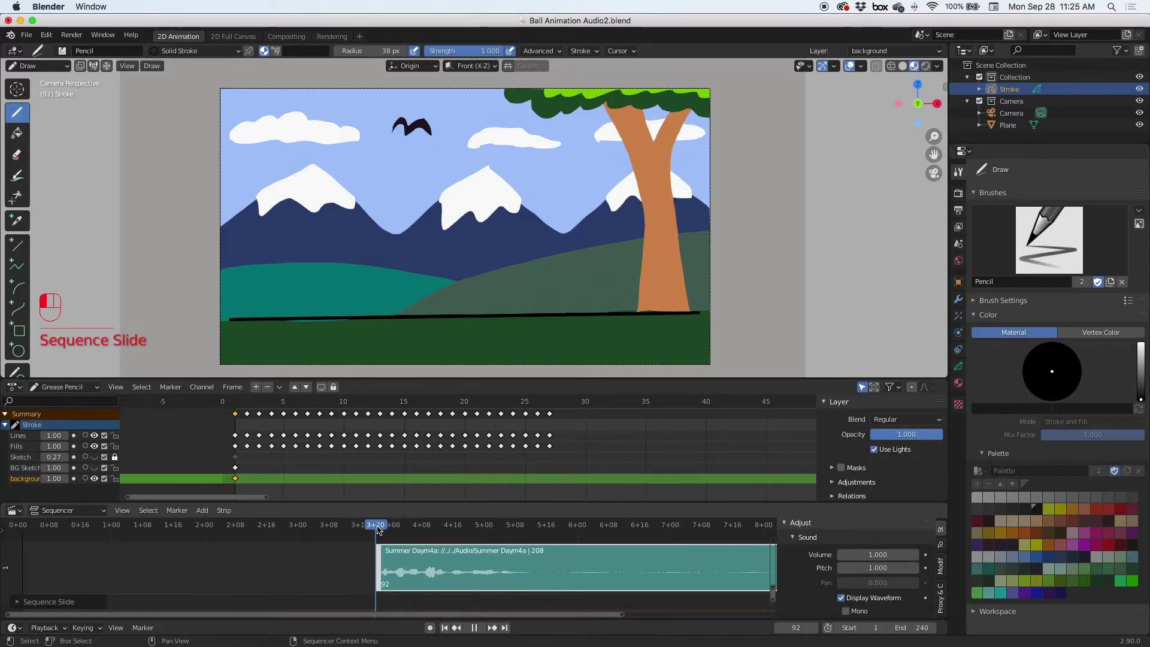
key(space)
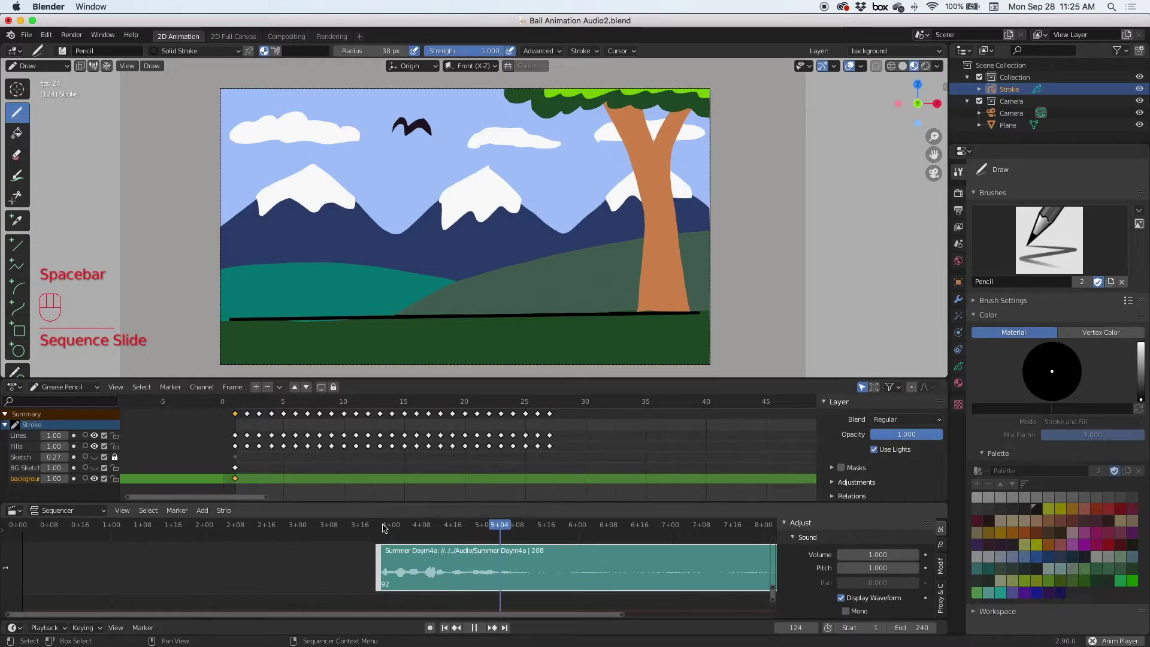
key(space)
Move the Summer Day strip to begin at frame 1 and play the animation with it
drag(340, 617, 177, 561)
drag(150, 526, 159, 530)
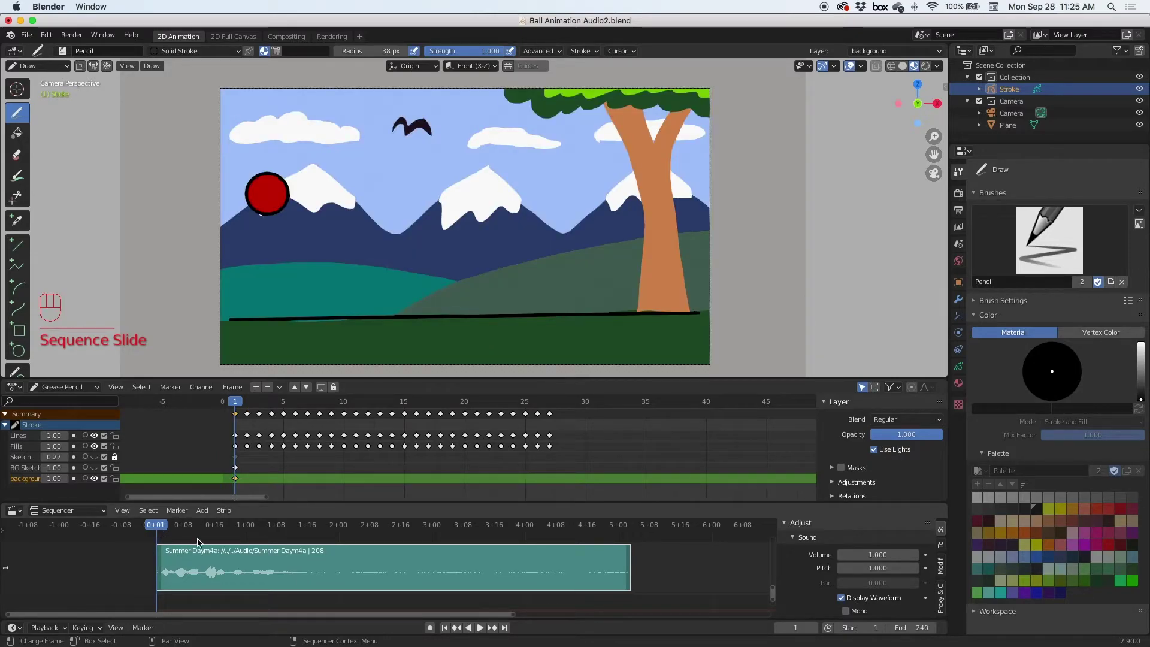
key(space)
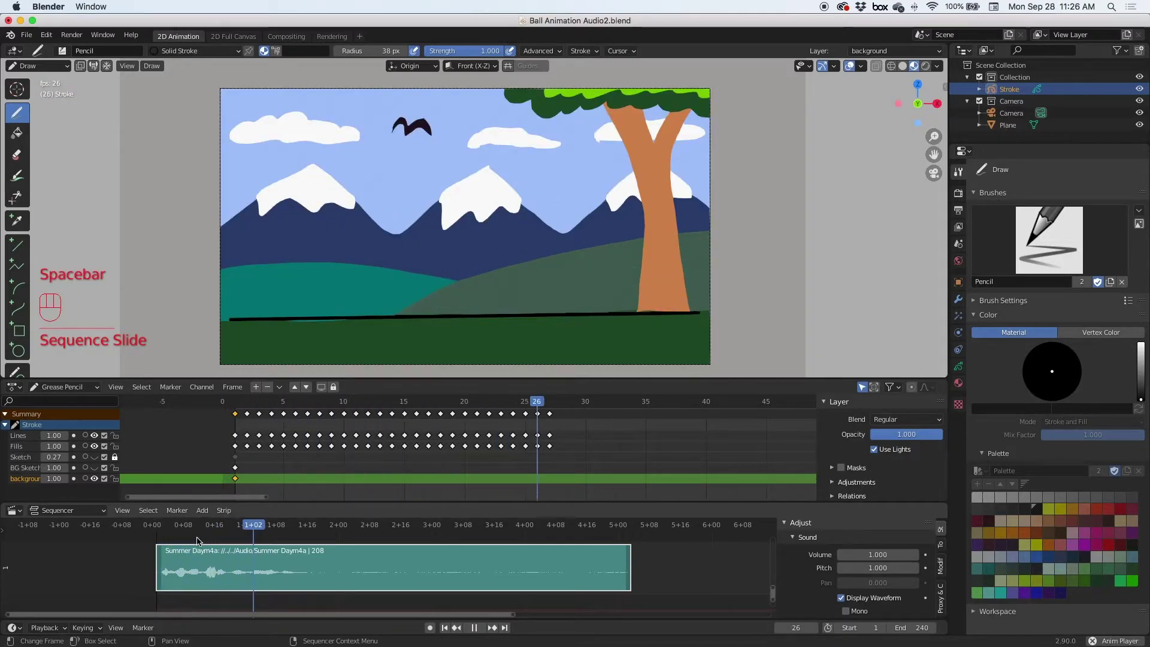
Stop at frame 30 and bring up the sequencer's Add menu for a new strip
key(space)
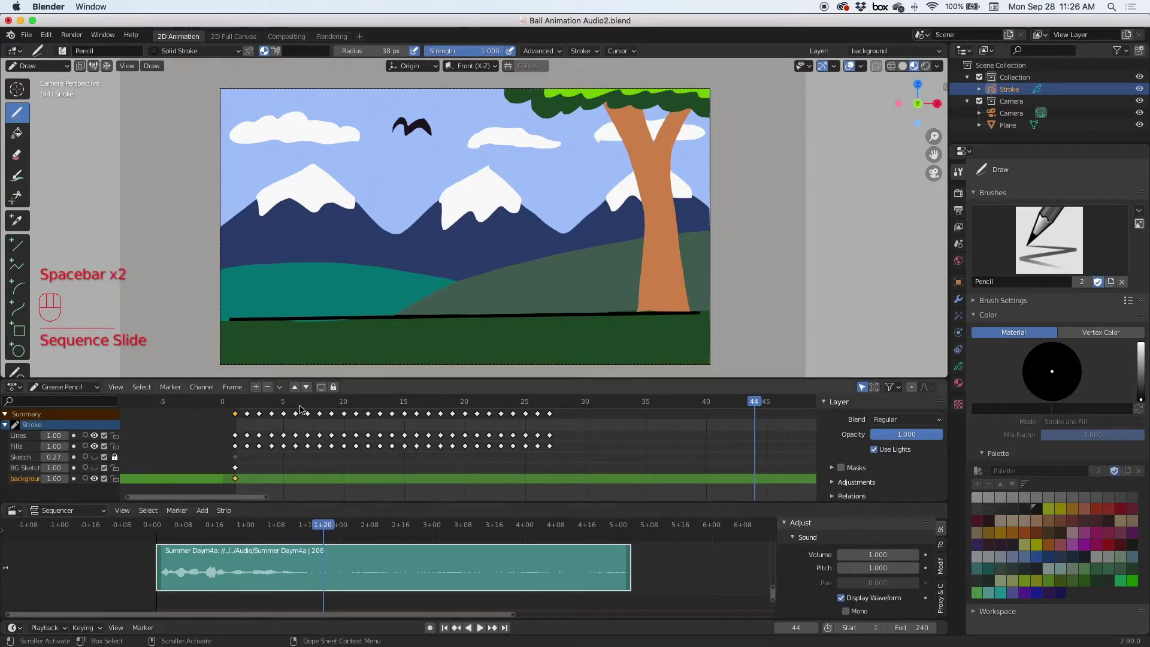
drag(283, 404, 239, 403)
key(space)
key(space)
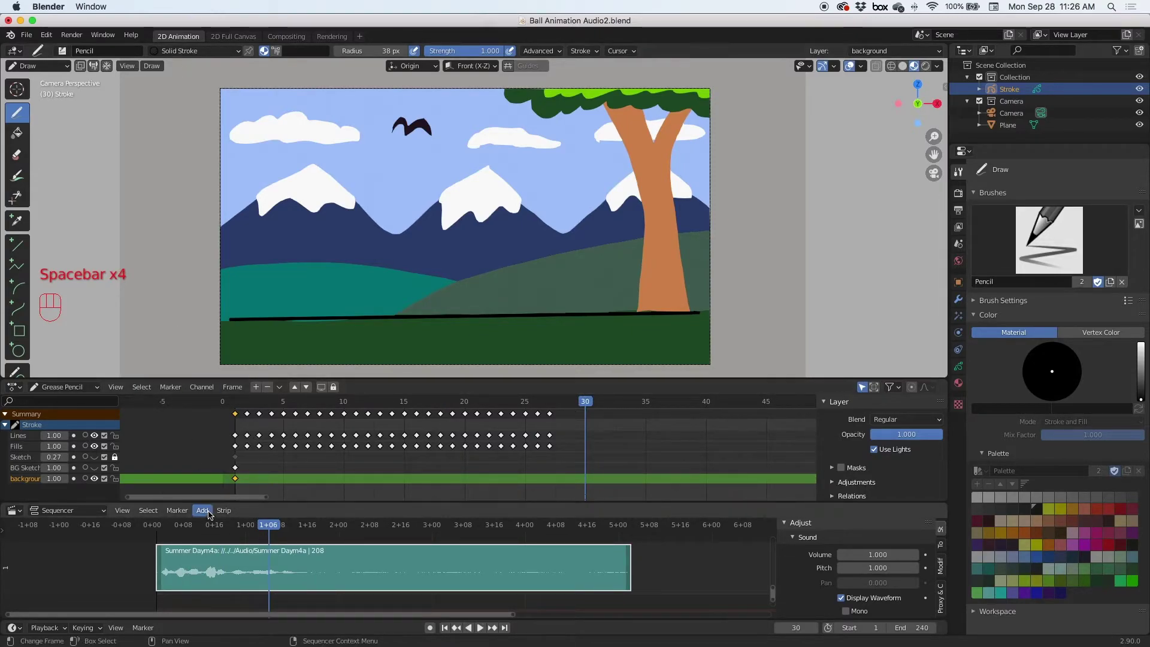
Choose Sound from the Add menu to browse for bensound-sunny.mp3
drag(208, 515, 225, 446)
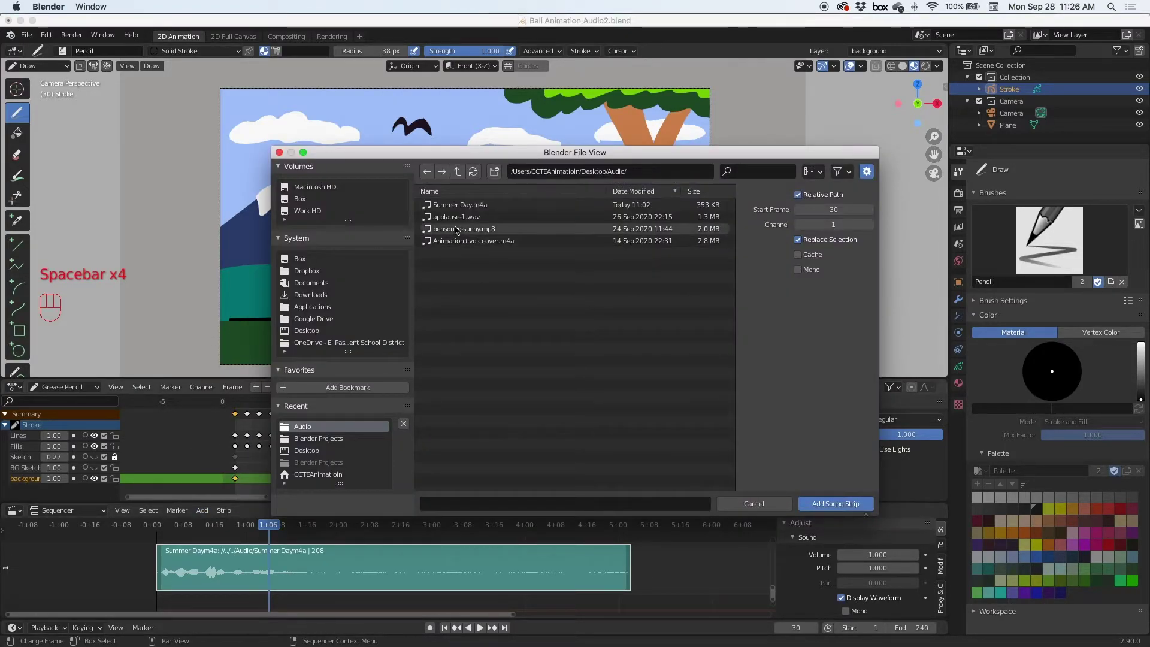
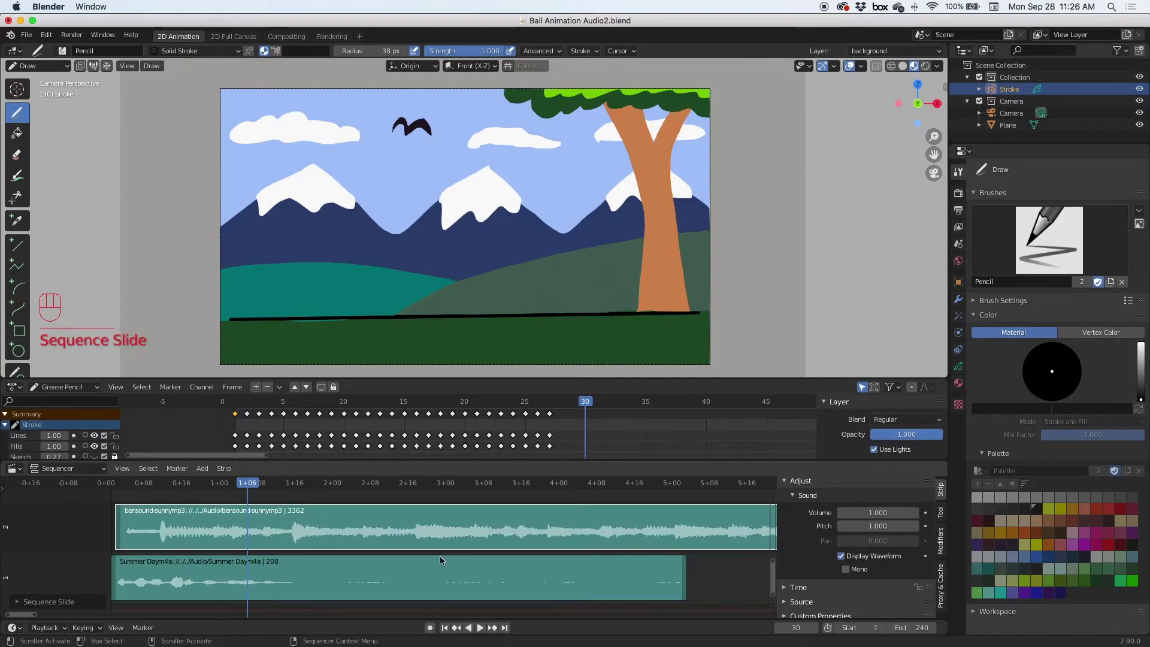
Shift the bensound-sunny strip to the timeline start and play from frame 1 to hear both tracks
drag(344, 526, 253, 491)
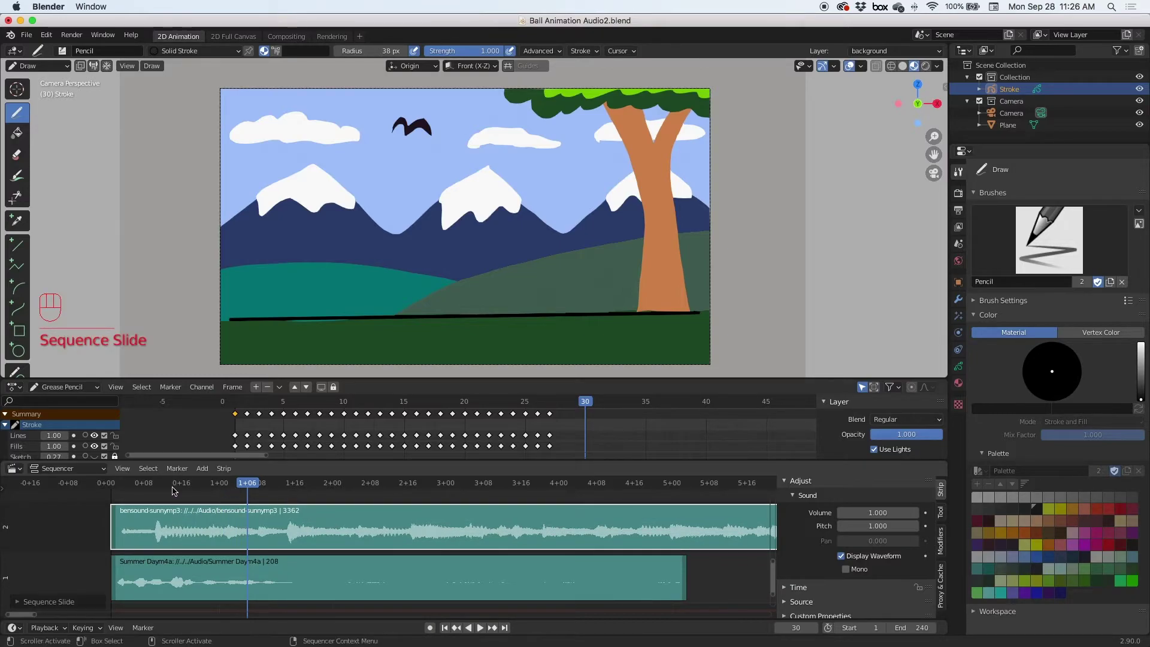
drag(153, 484, 187, 478)
click(240, 401)
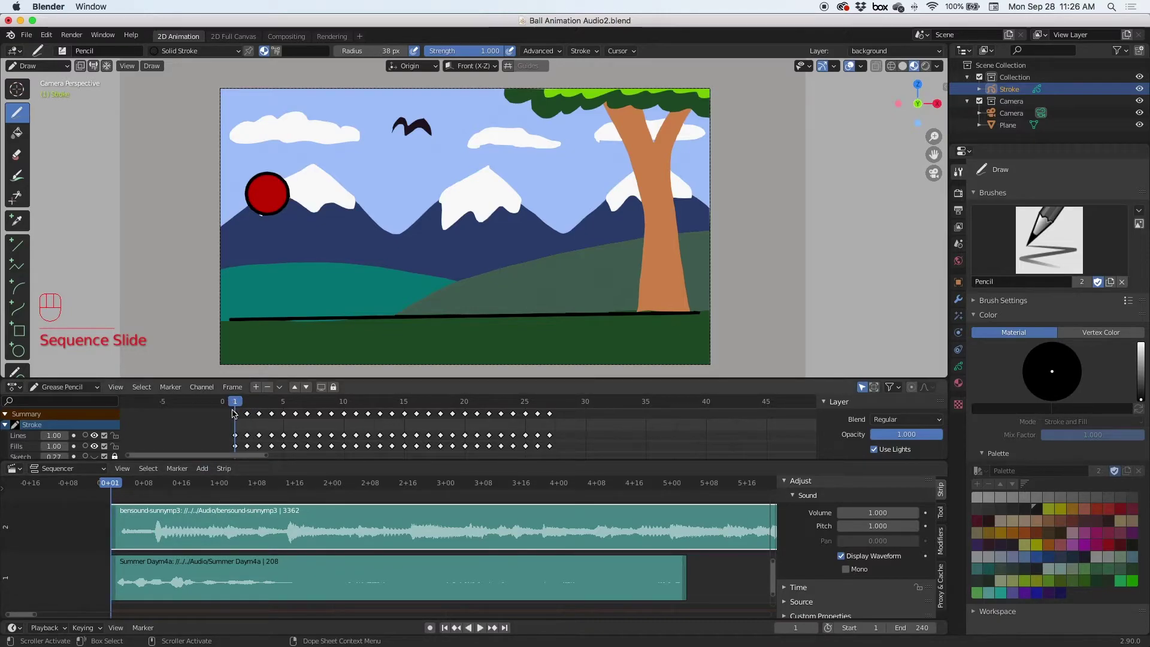
key(space)
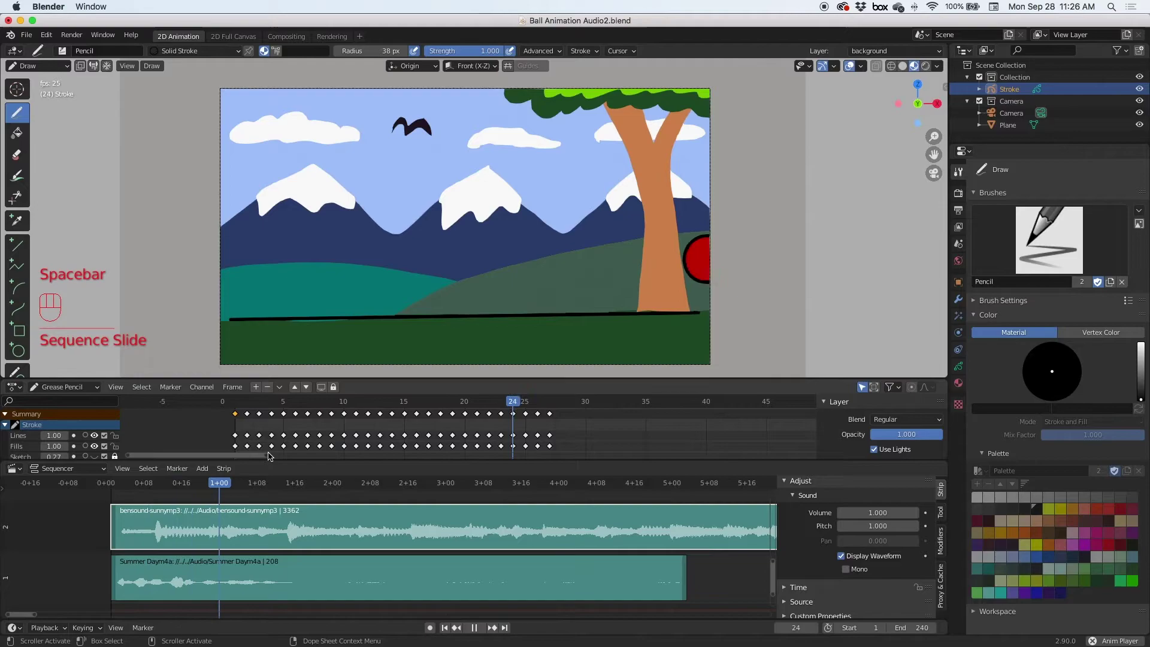
key(space)
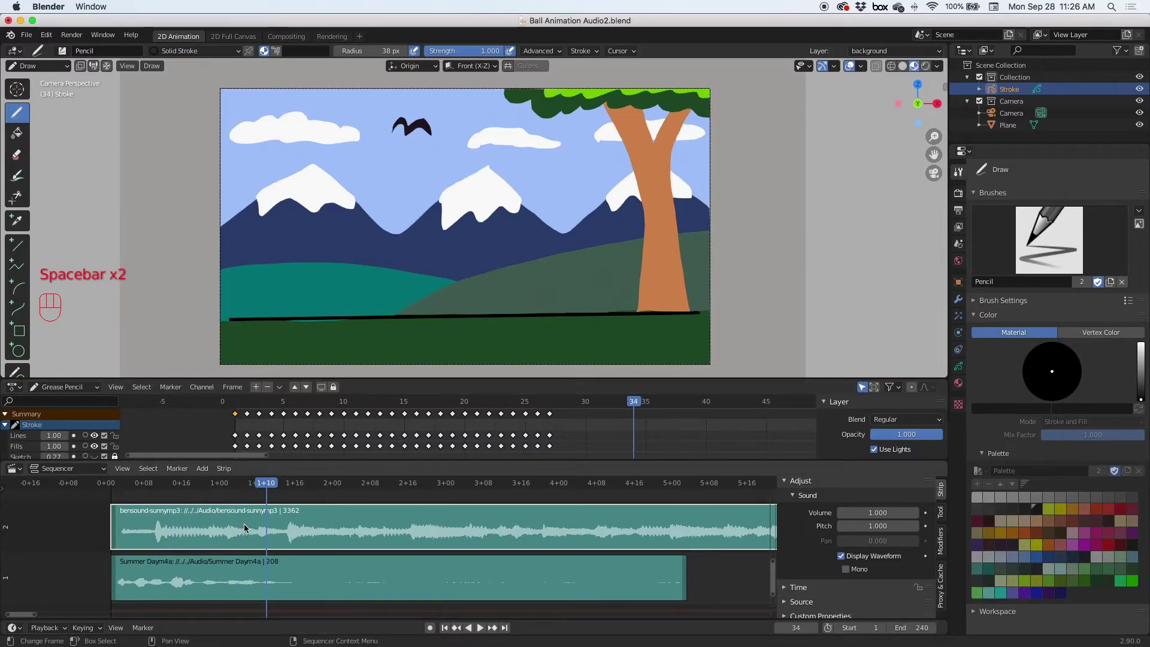
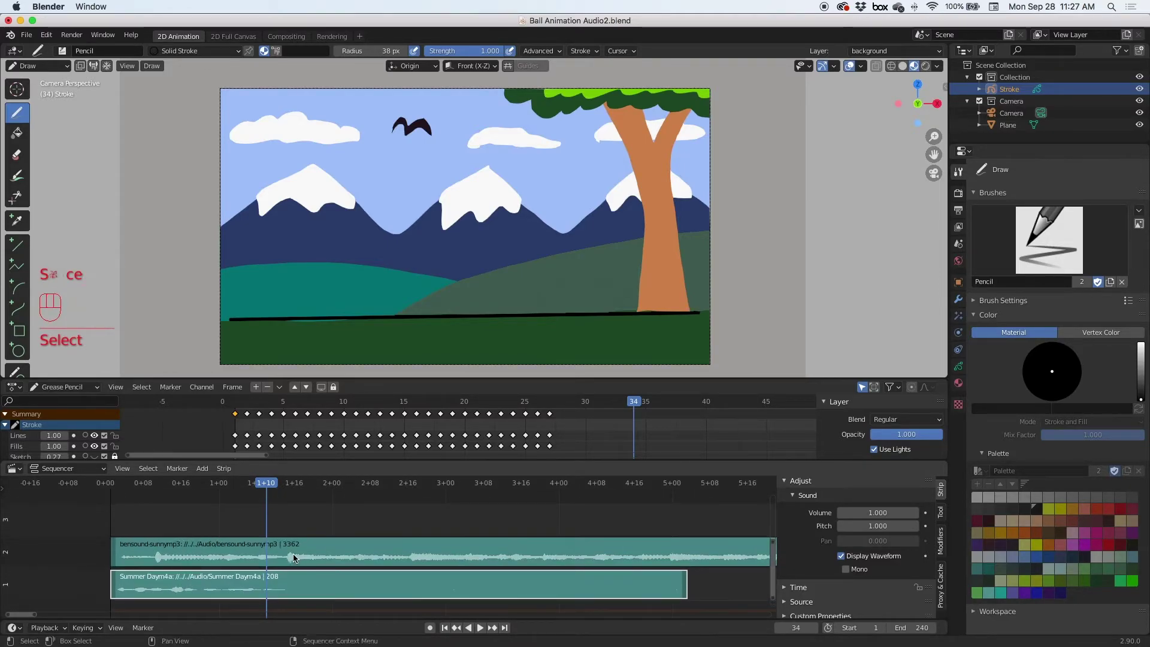
Move the Summer Day voiceover strip into channel 3, above the bensound-sunny music
click(279, 589)
drag(284, 586, 252, 550)
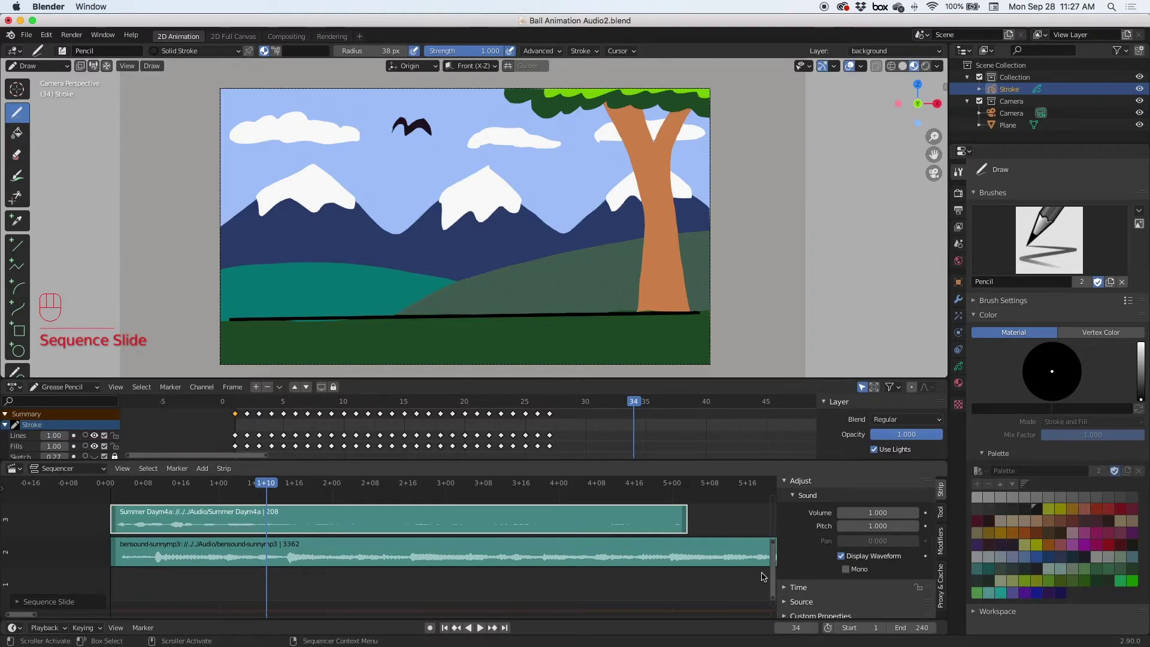
click(737, 551)
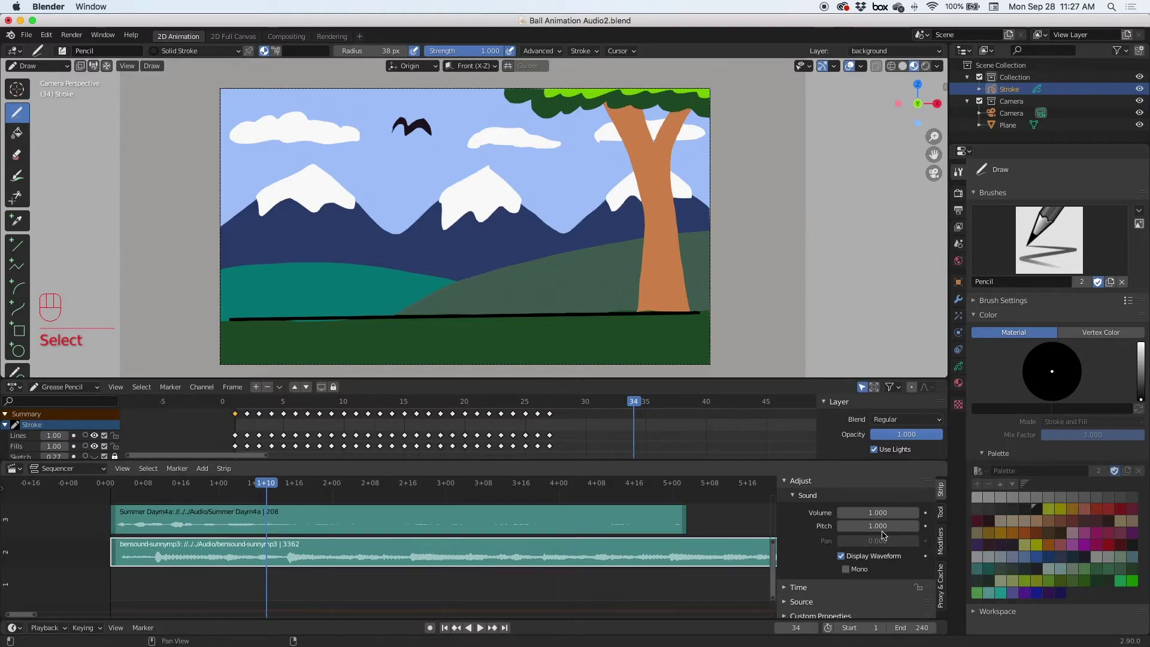
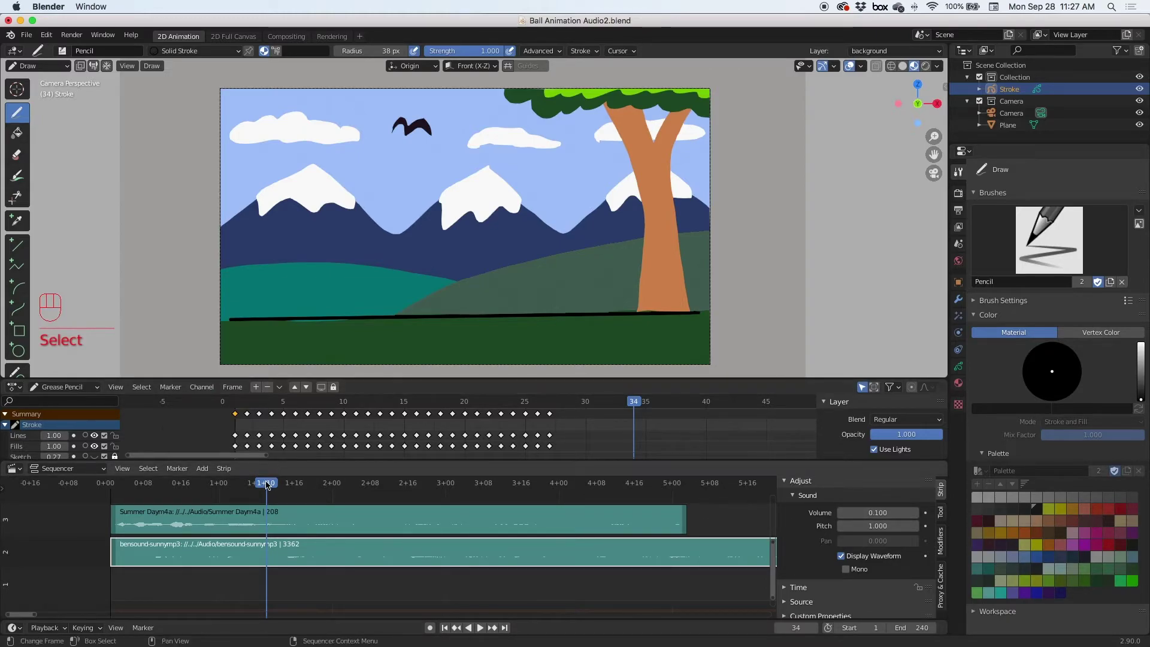
Scrub and play the soundtrack, then lower the music strip's volume toward 0.15
drag(193, 486, 122, 489)
key(space)
key(space)
click(145, 494)
text(x Select)
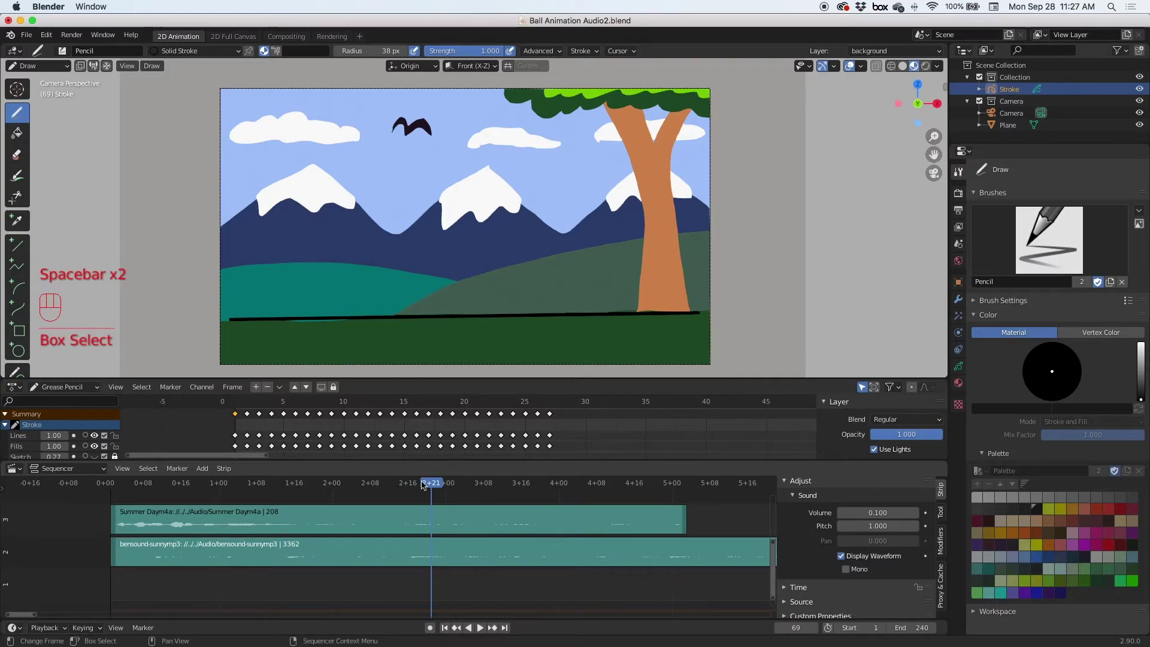
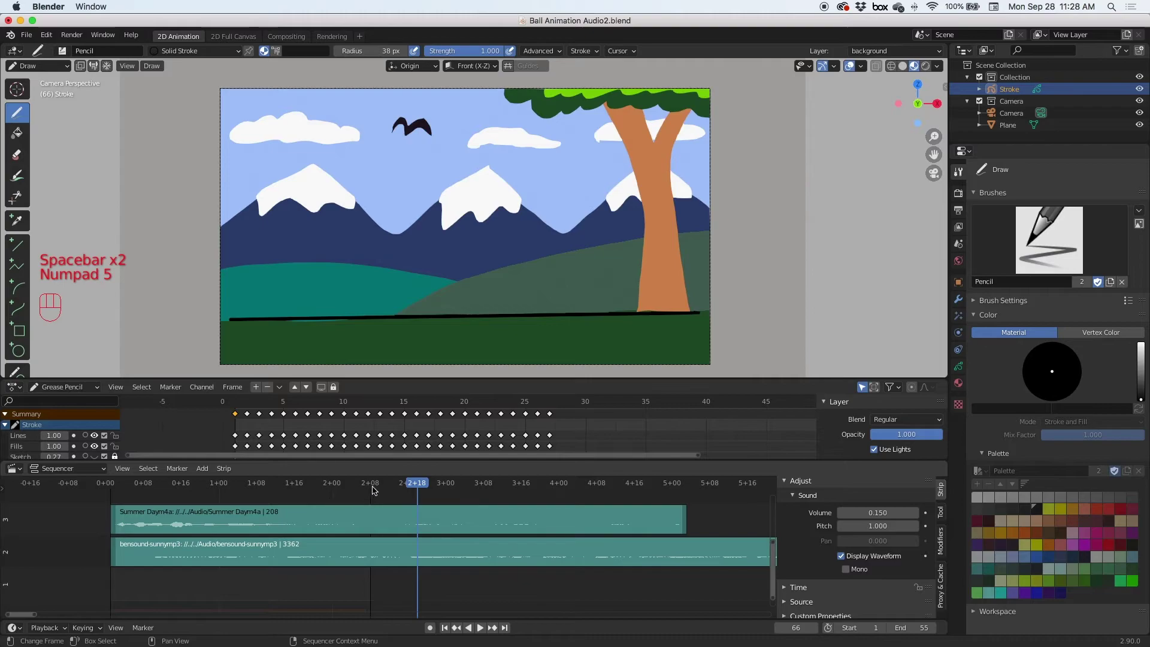
Play back the shortened animation and scrub the playhead to around frame 31
drag(381, 484, 171, 491)
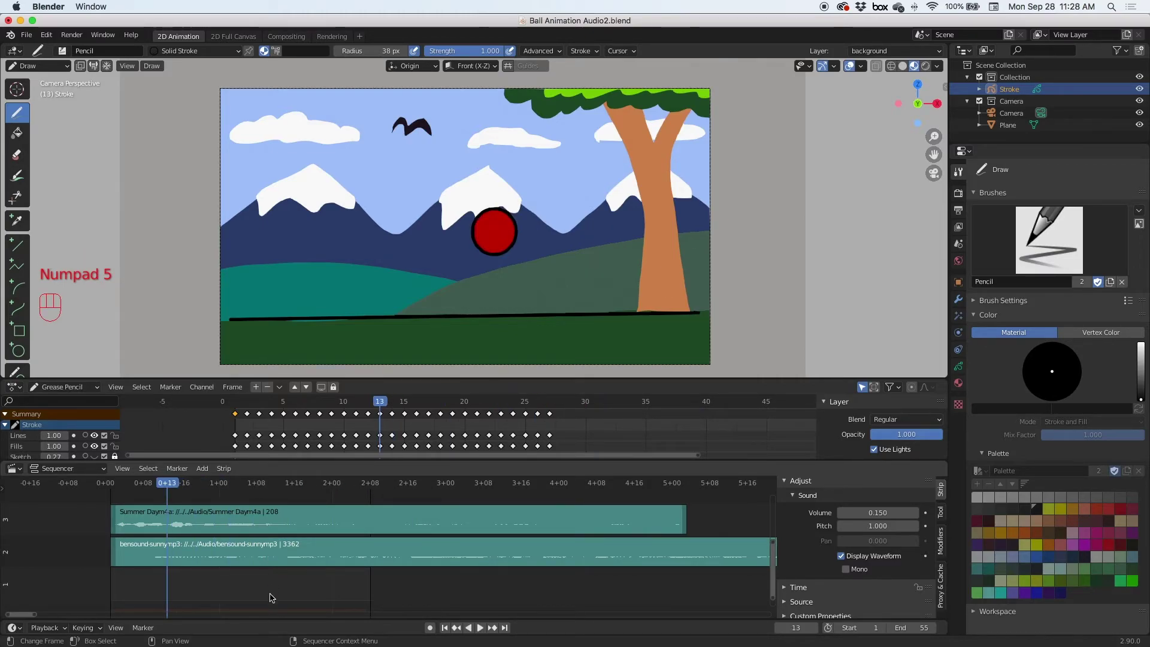
key(space)
key(space)
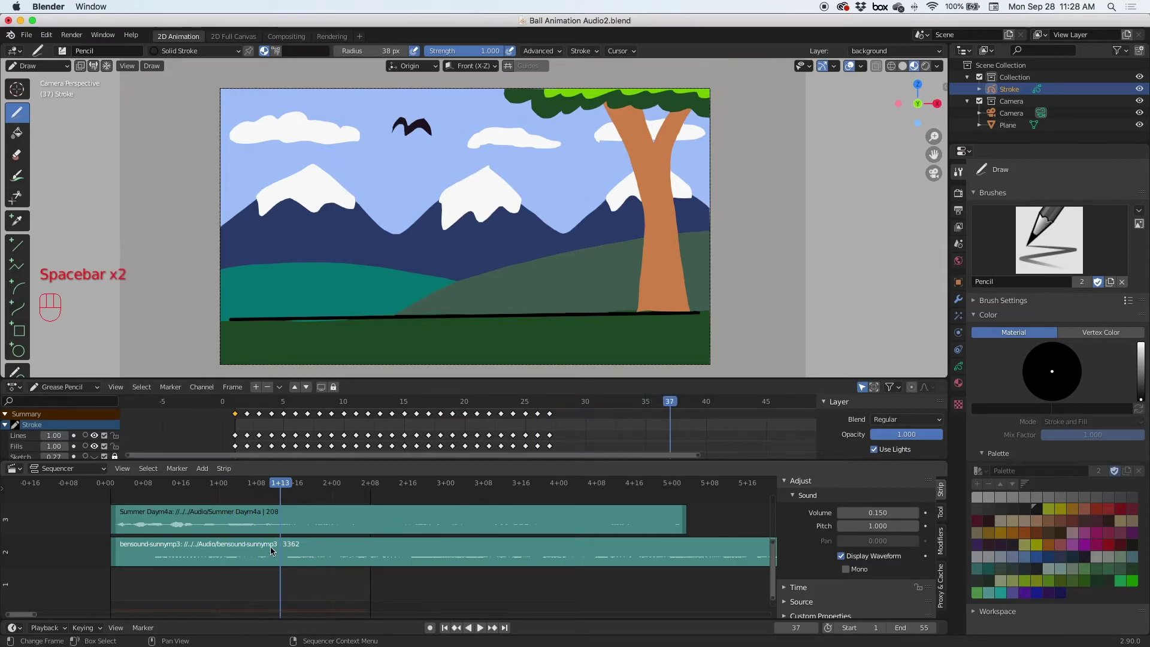
drag(243, 484, 258, 486)
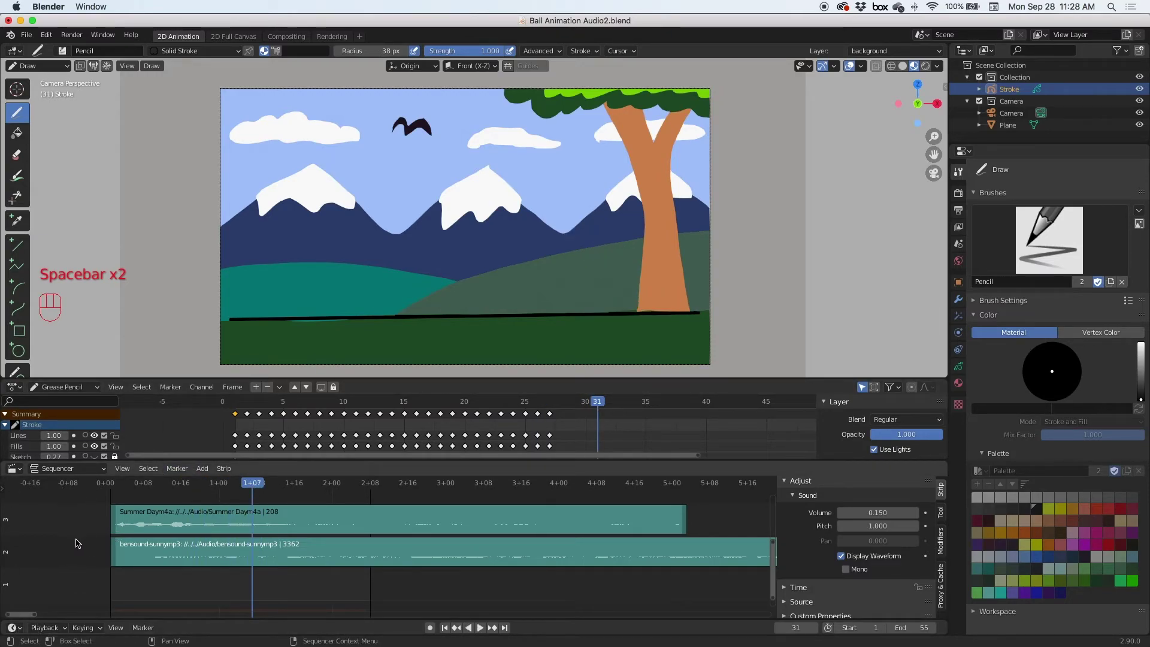
Adjust the sequencer view and set the current frame to 43
drag(44, 631, 247, 497)
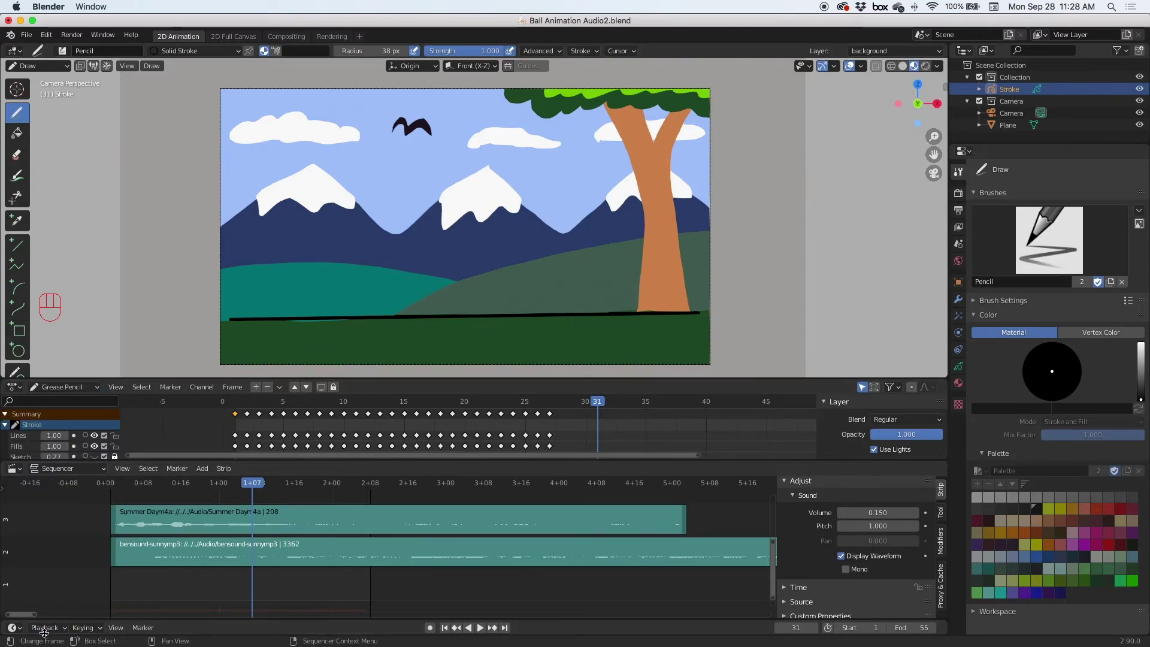
drag(48, 632, 160, 461)
drag(249, 486, 312, 495)
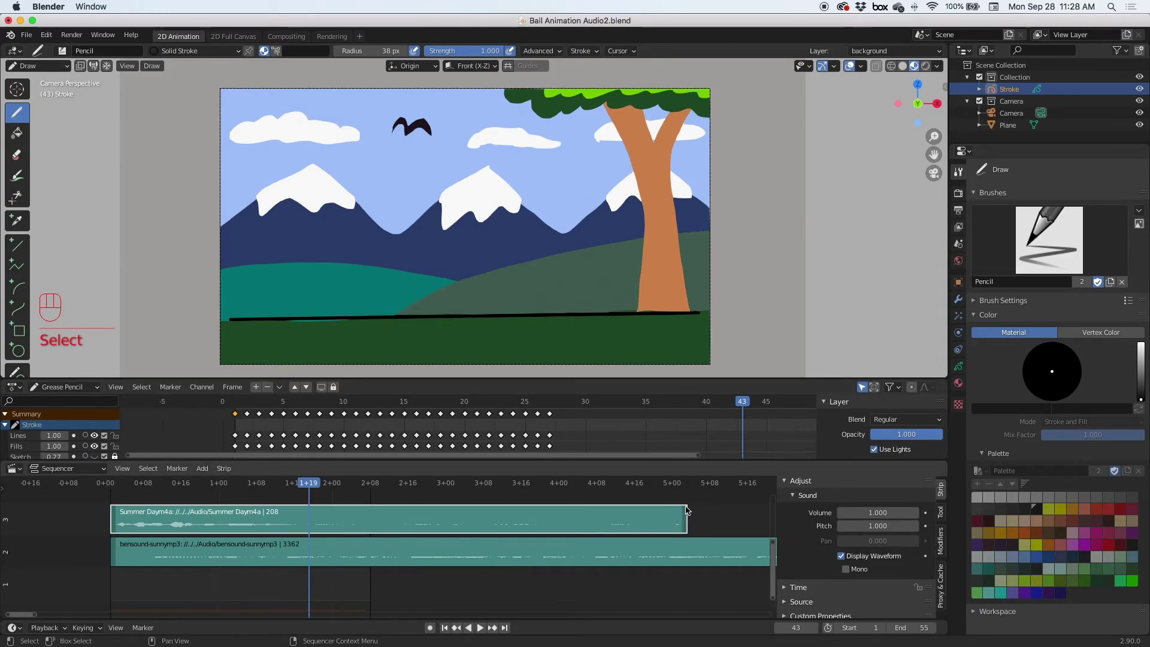
Cut the Summer Day strip at frame 43 and erase everything after it
drag(687, 521, 676, 519)
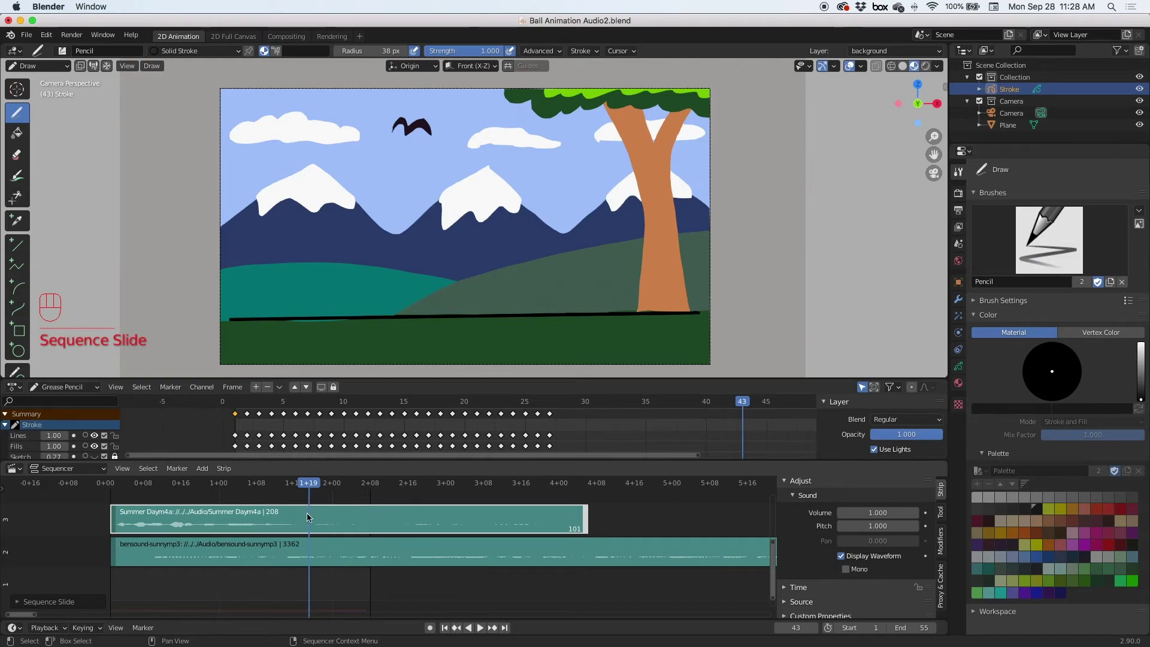
drag(313, 519, 293, 418)
text(s)
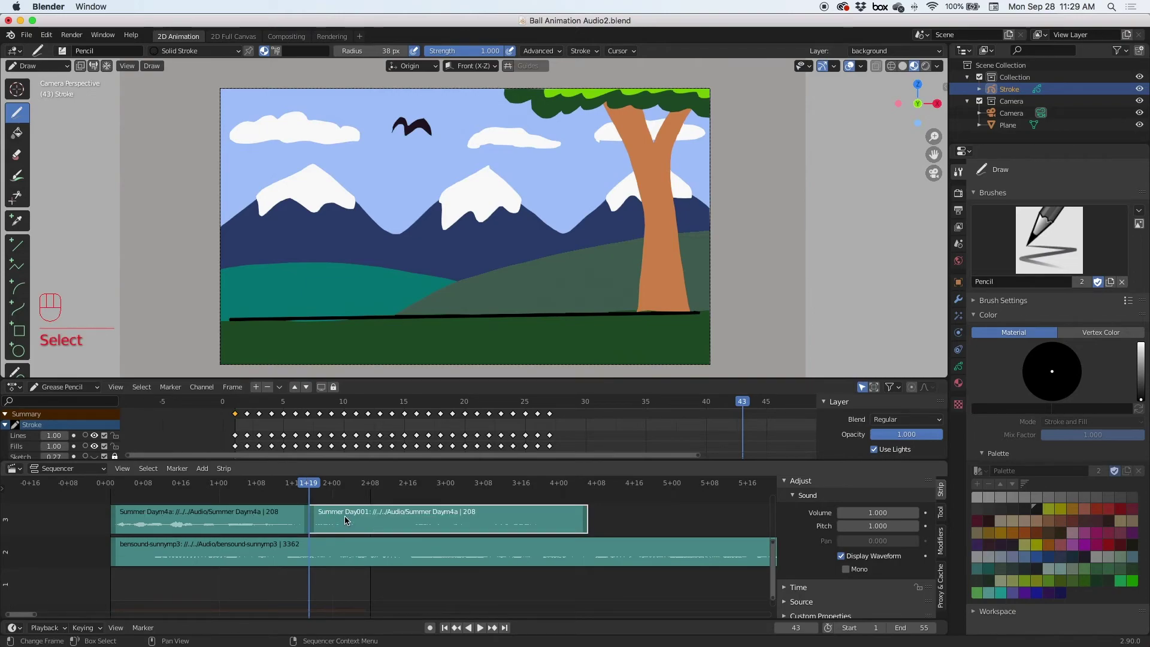
key(Delete)
text(rase Strips)
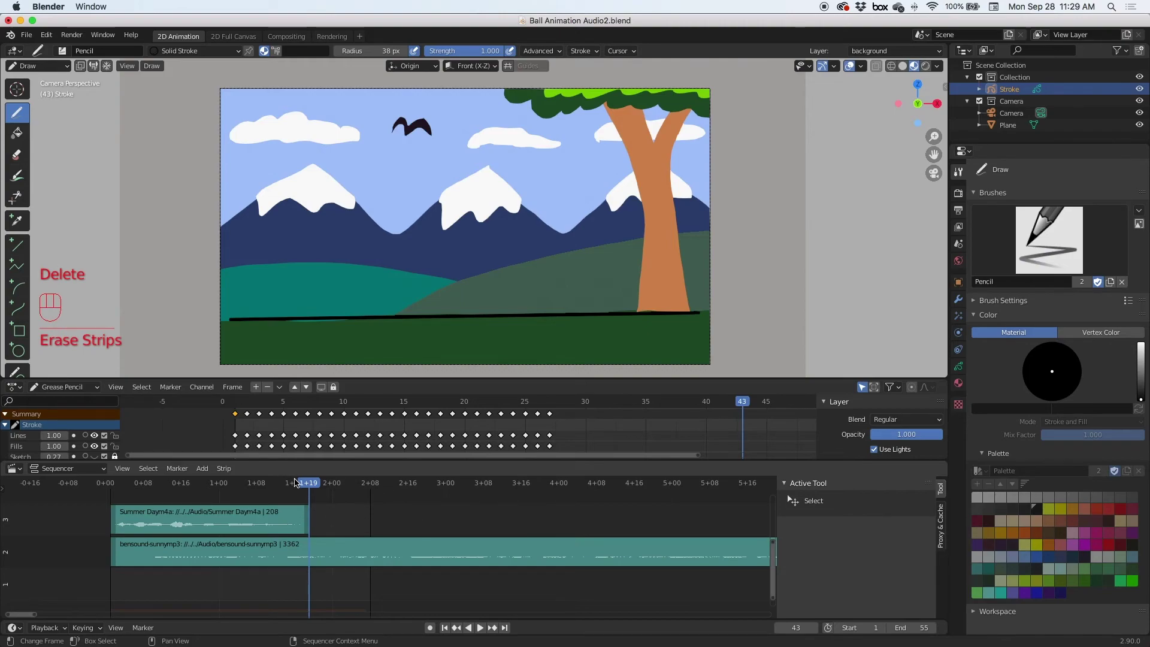
Scrub back to frame 12 with the bensound-sunny music strip selected
drag(276, 484, 134, 490)
drag(54, 632, 154, 496)
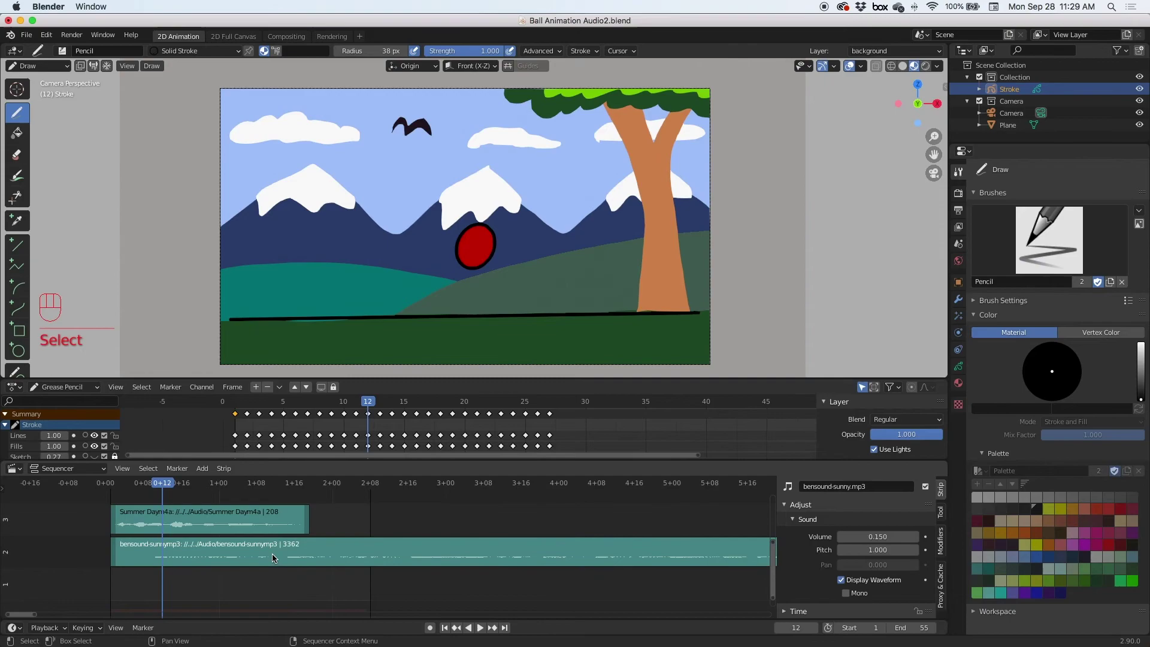
drag(276, 552, 372, 552)
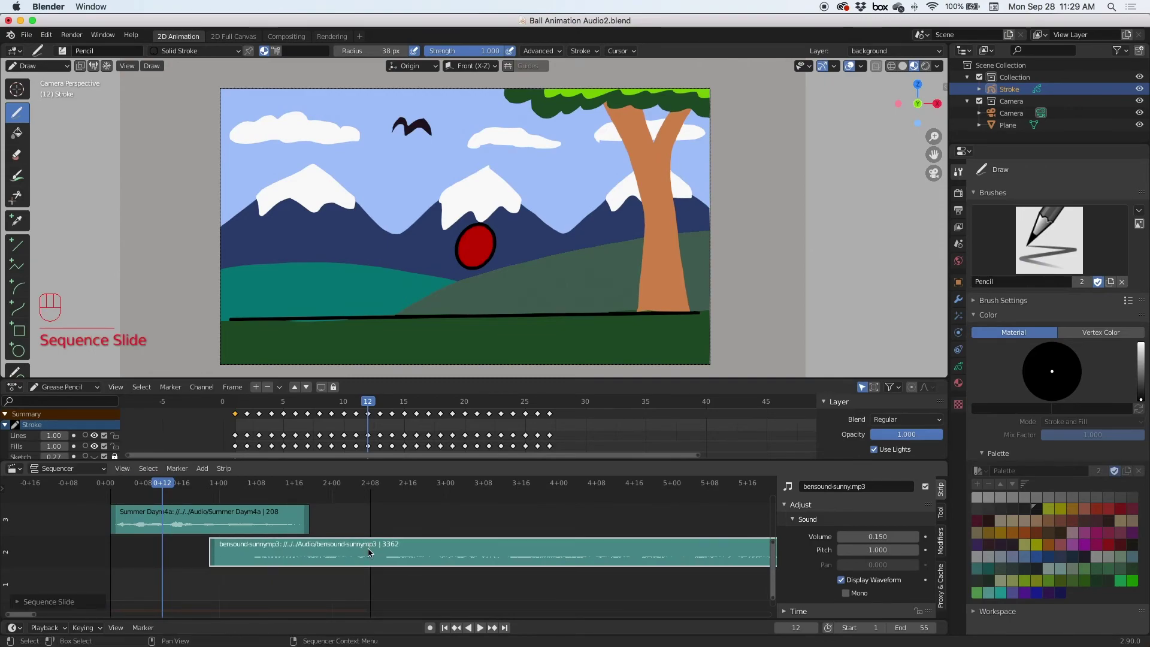
key(super+z)
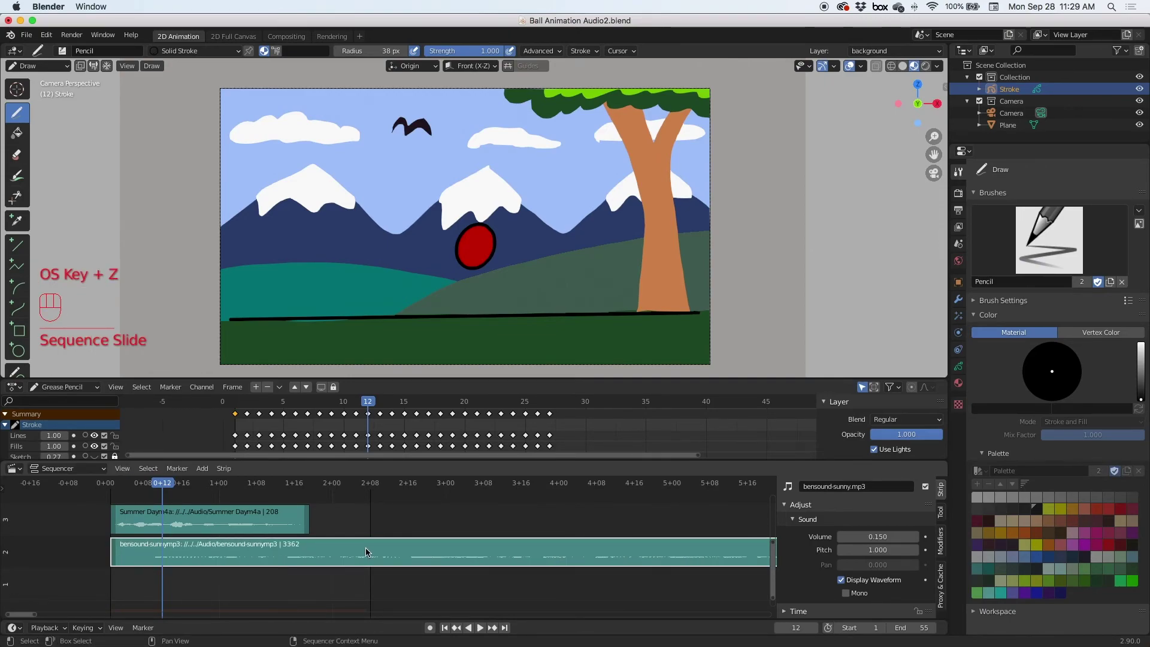
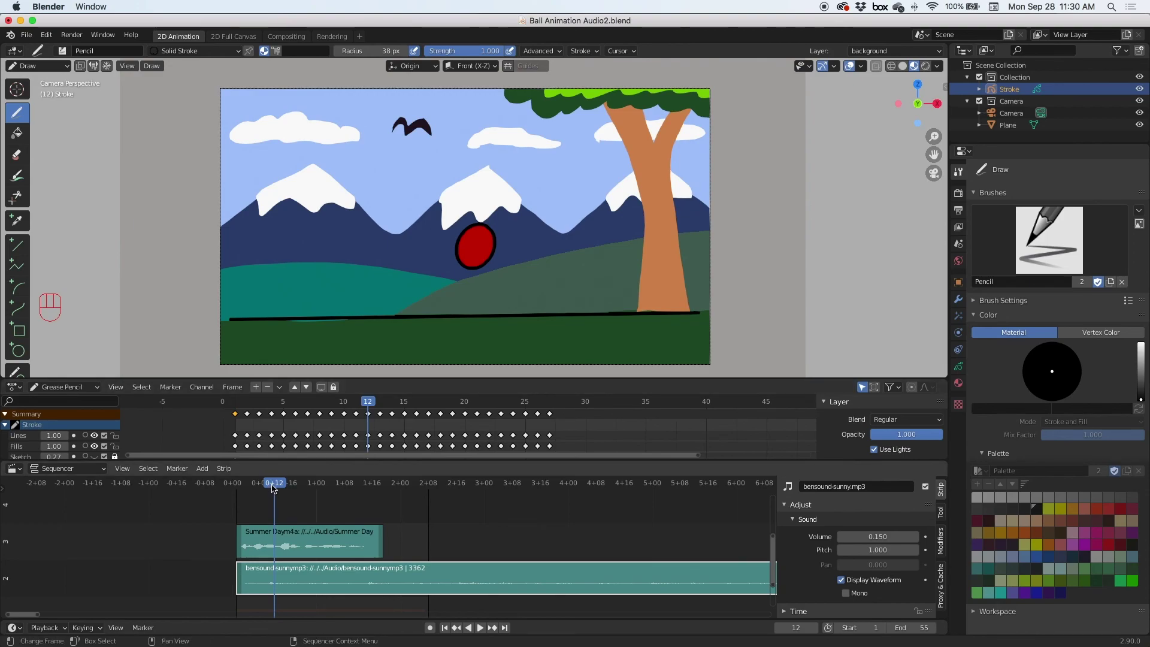
Play the finished animation from near the start, stopping around frame 36
drag(260, 482, 242, 484)
key(space)
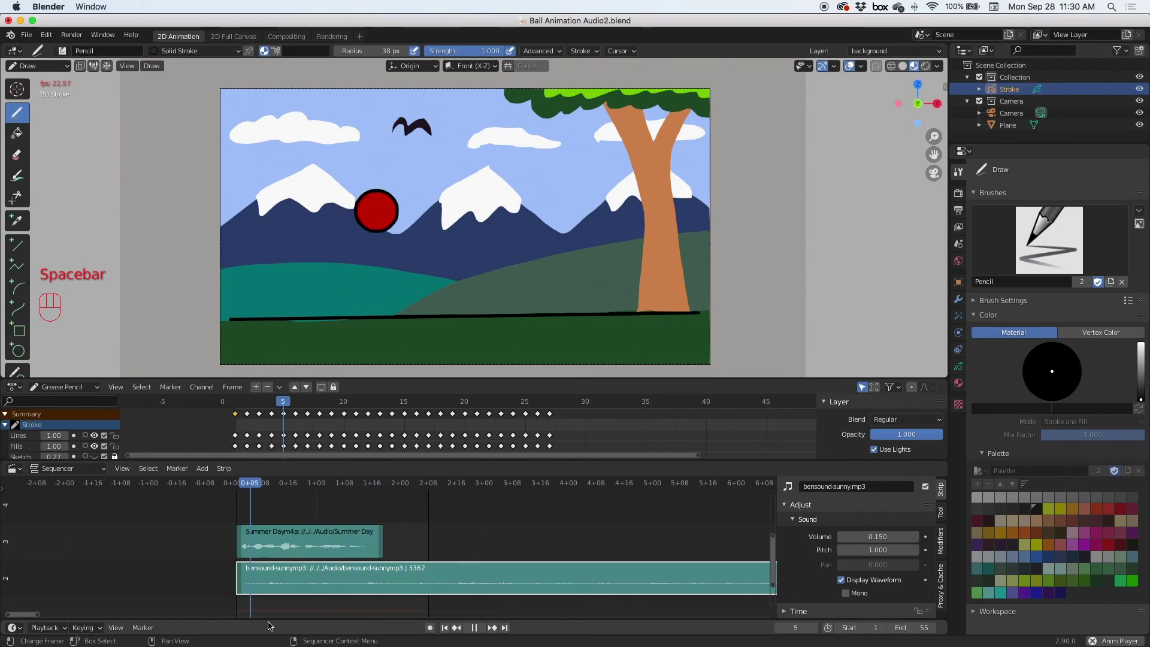
key(space)
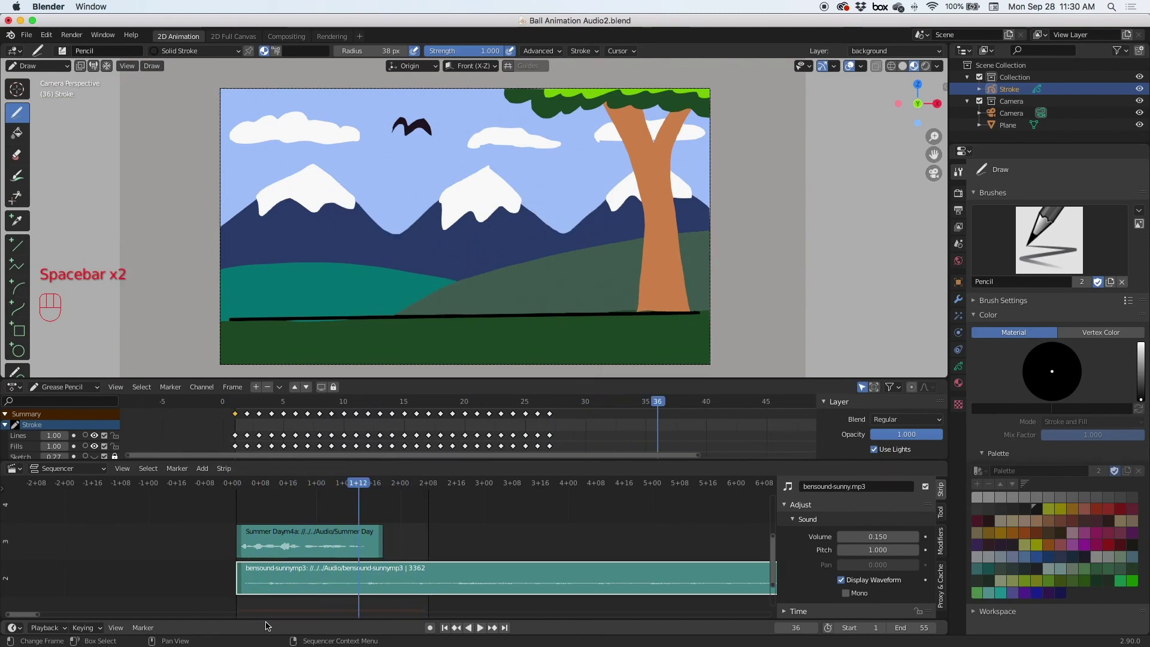